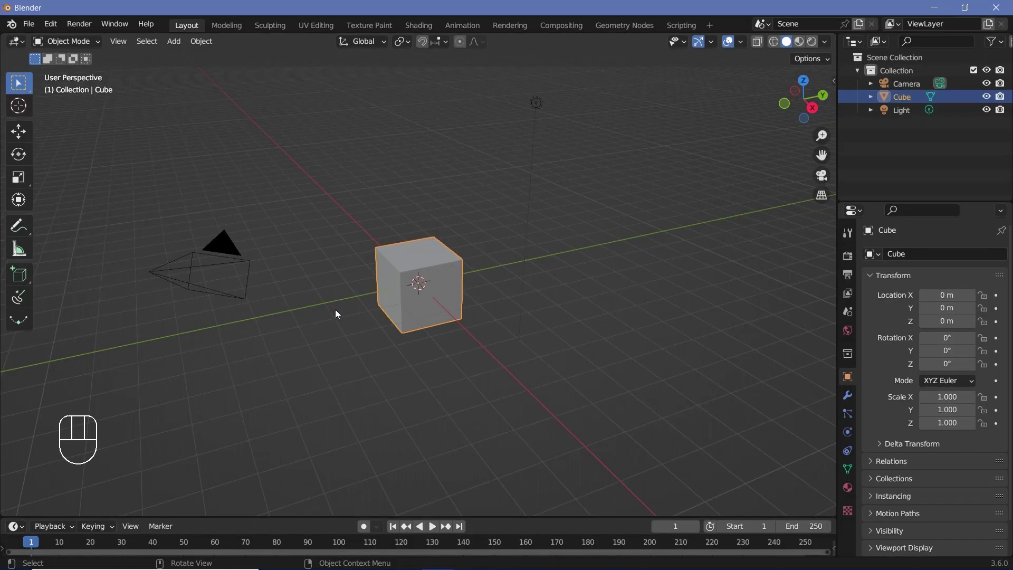
Delete the cube and add a UV sphere with a Subdivision modifier, scaled to 3
key("x")
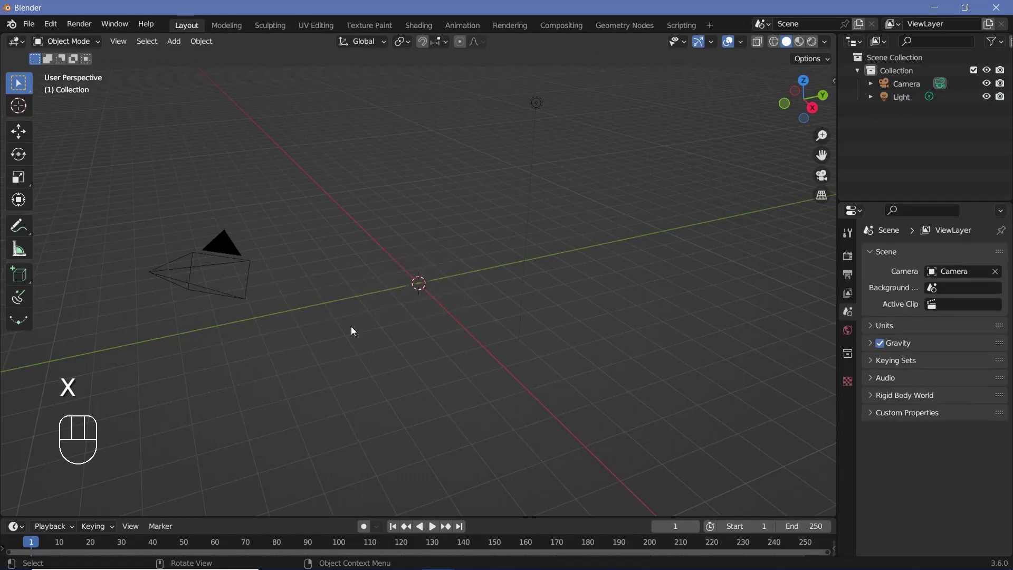
left_click_drag(396, 298, 502, 278)
key("shift+a")
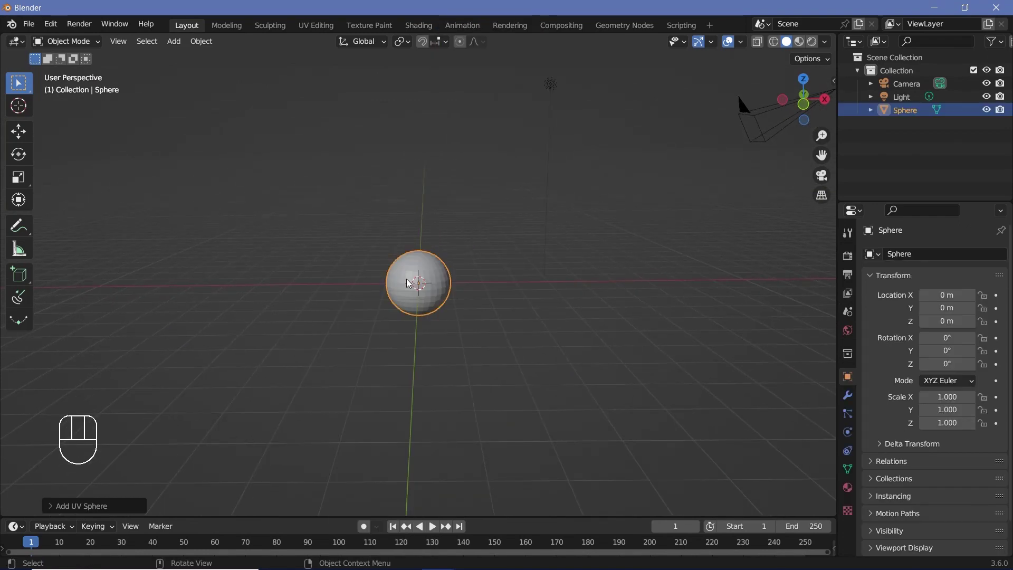
key("ctrl+5")
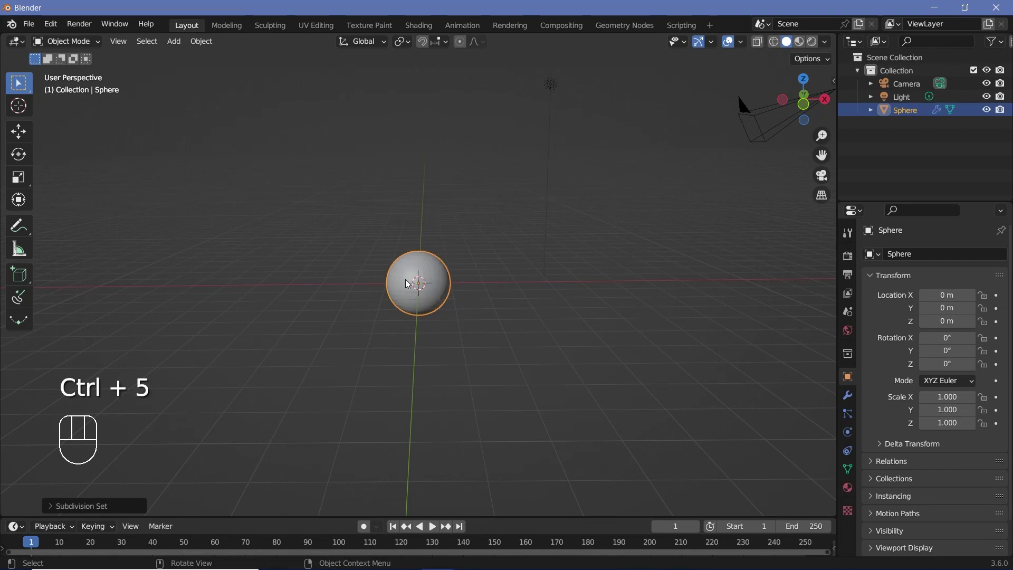
left_click_drag(205, 48, 455, 326)
key("s")
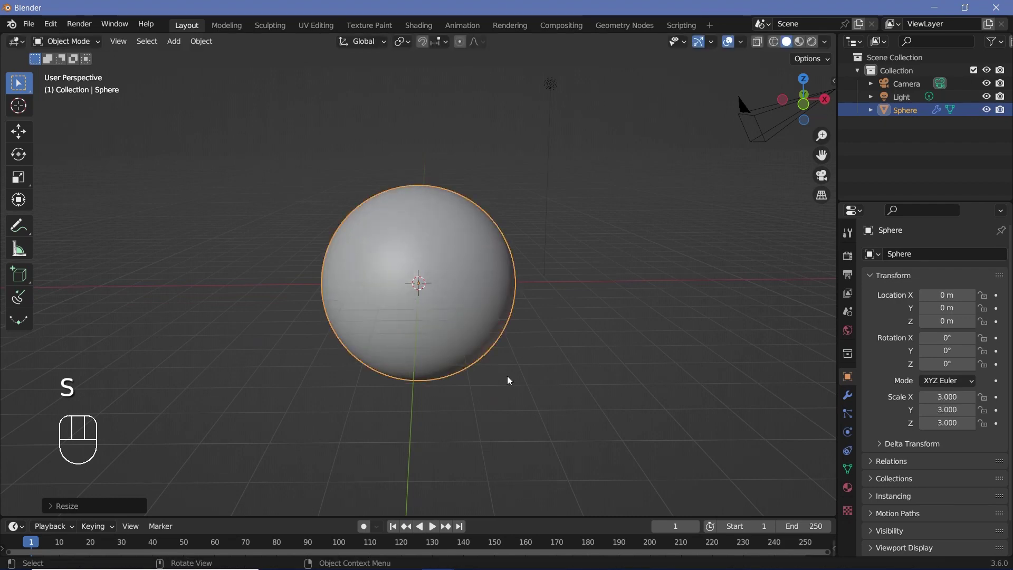
scroll("up", 3)
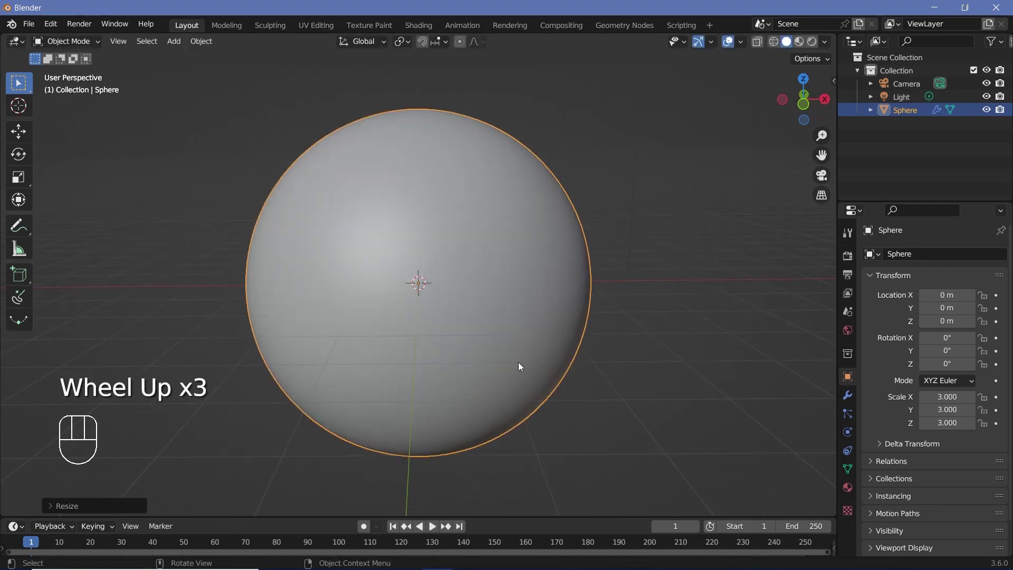
scroll("down", 3)
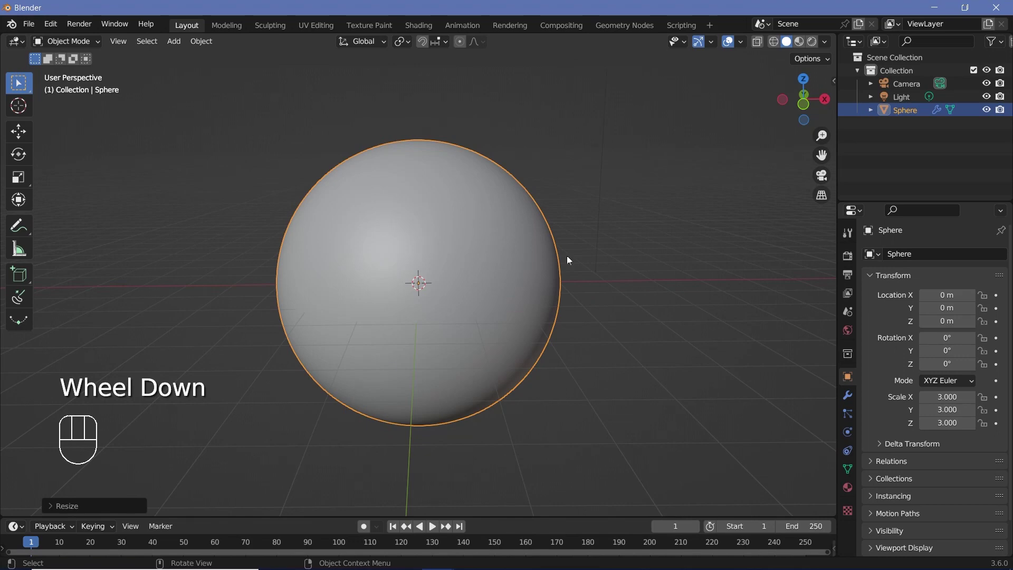
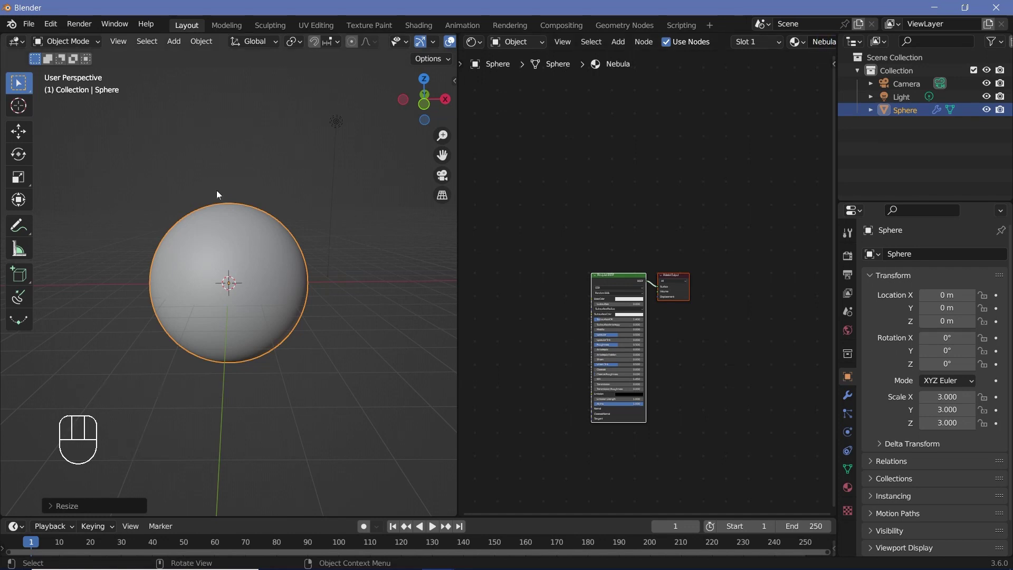
Arrange a Shader Editor beside the viewport and switch the viewport to Rendered shading
scroll("down", 3)
scroll("up", 3)
scroll("up", 3)
scroll("down", 3)
scroll("down", 3)
scroll("up", 3)
scroll("down", 3)
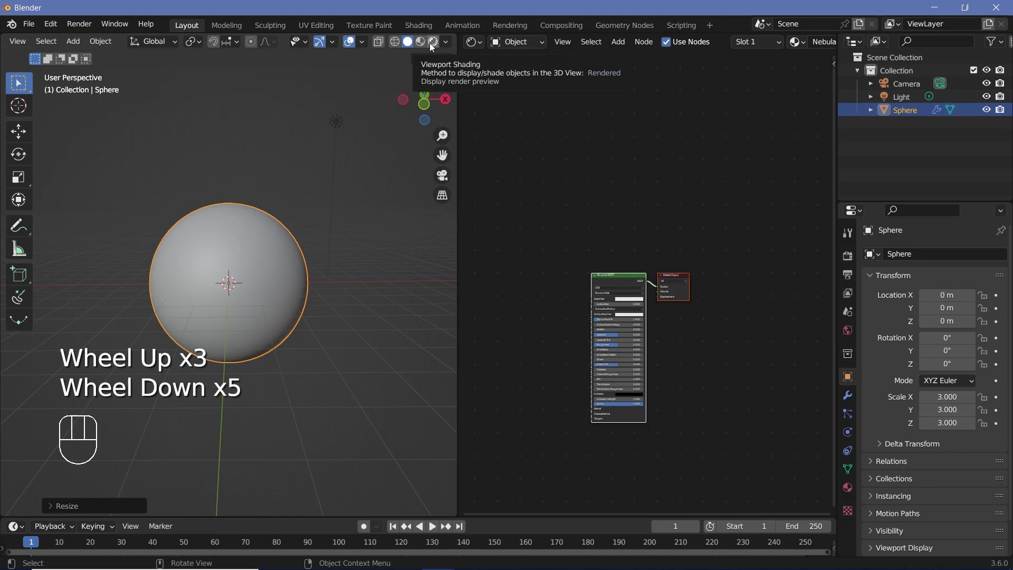
left_click(342, 121)
Remove the scene light and select the Nebula material's Principled BSDF node for deletion
key("x")
left_click(228, 386)
middle_click(508, 345)
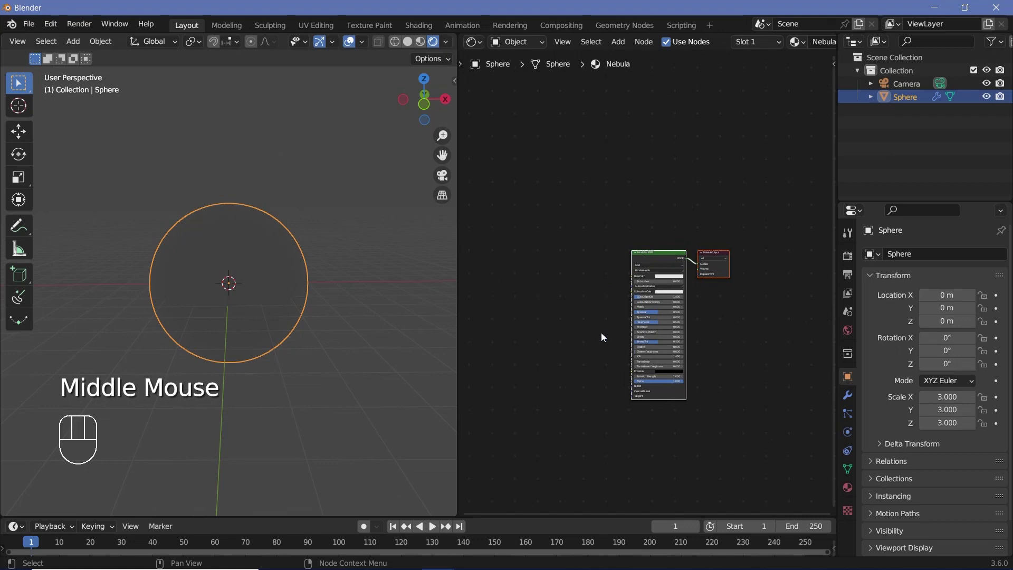
scroll("up", 3)
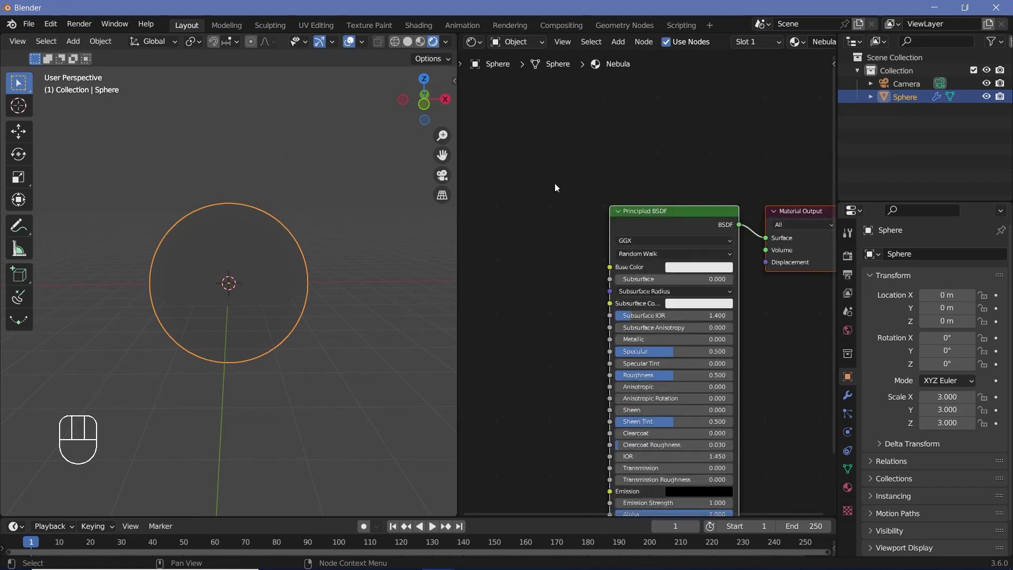
left_click(659, 228)
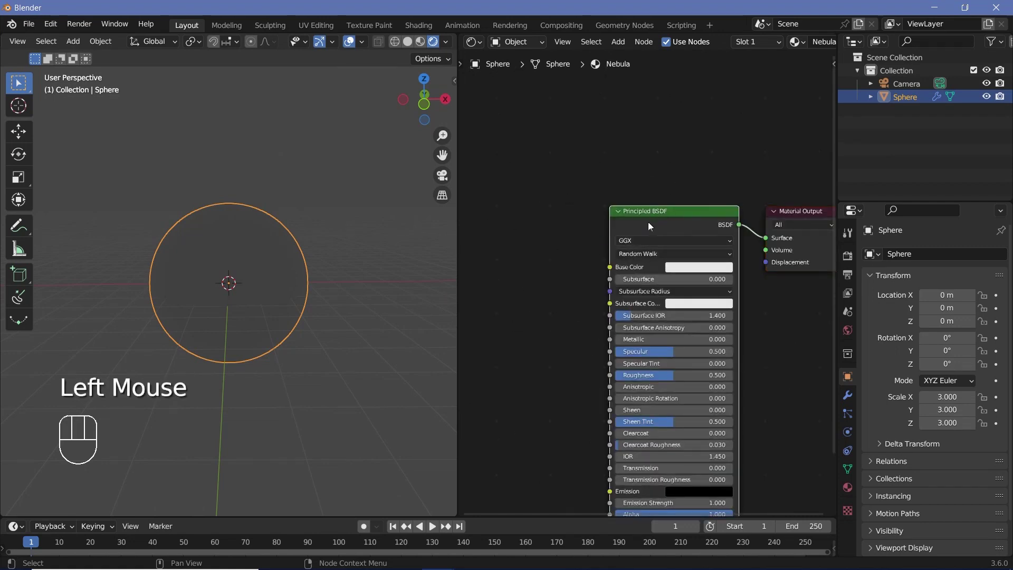
Replace the Principled BSDF with an Emission shader linked to the Material Output surface
key("x")
key("shift+a")
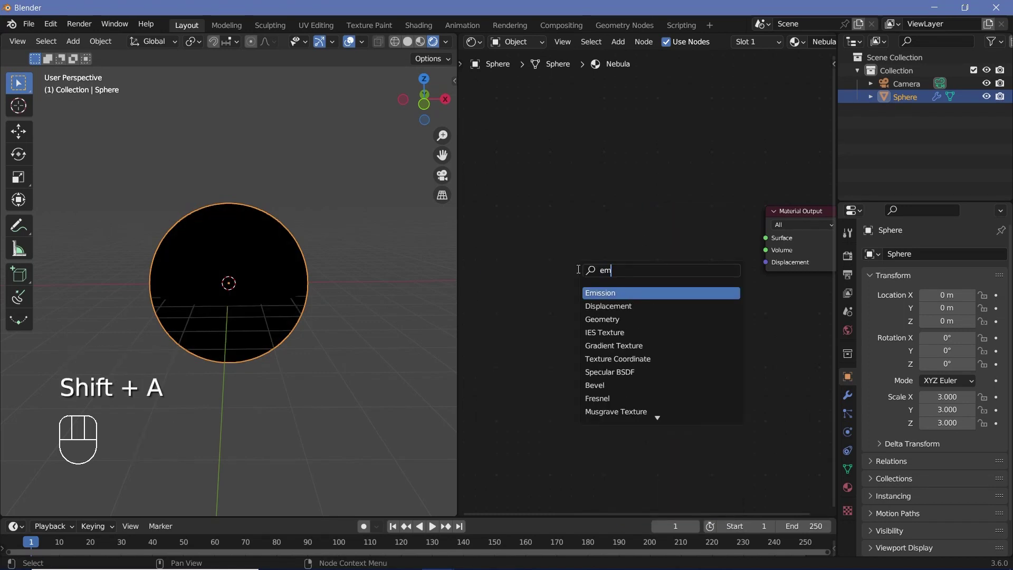
left_click_drag(659, 238, 741, 233)
left_click_drag(740, 233, 682, 313)
scroll("up", 3)
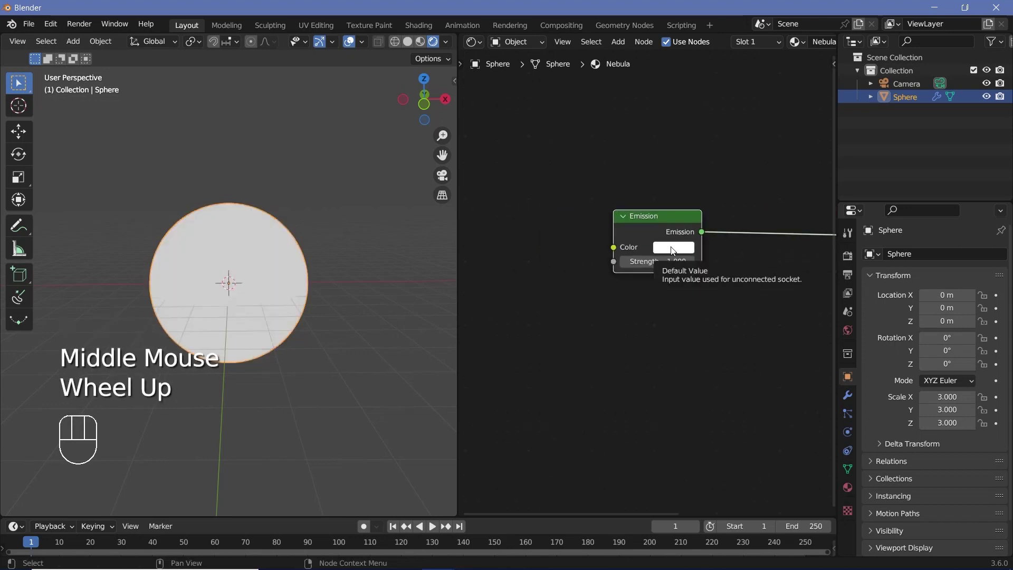
middle_click(547, 285)
Feed a Wave Texture's colour at scale 1 into the Emission colour
key("shift+a")
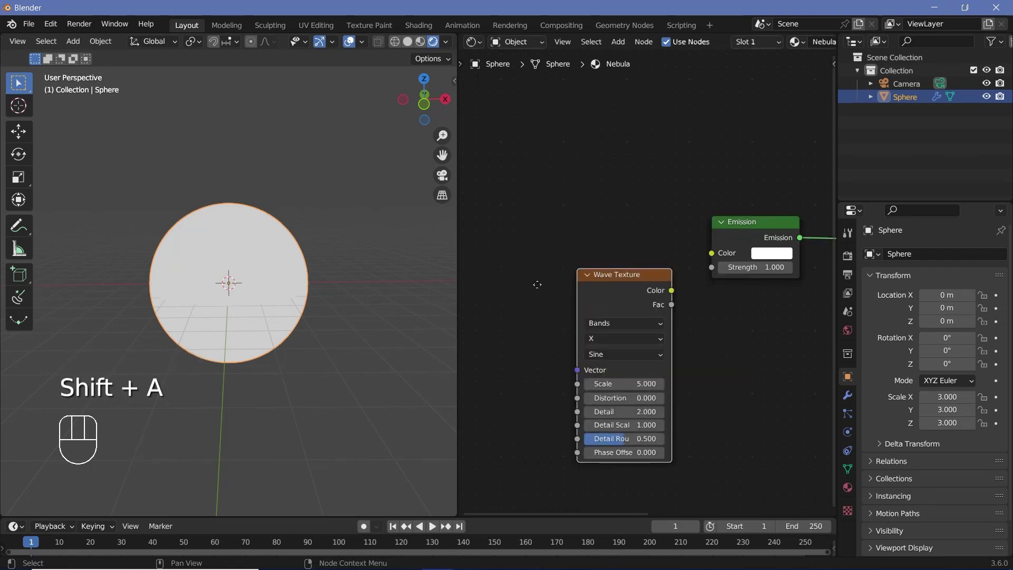
left_click_drag(602, 250, 229, 211)
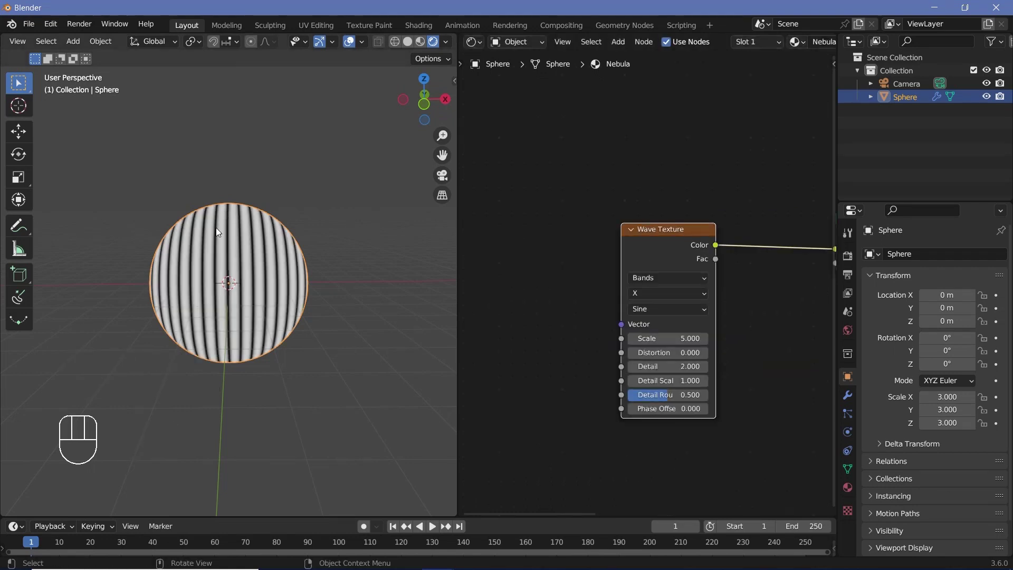
scroll("up", 3)
scroll("down", 3)
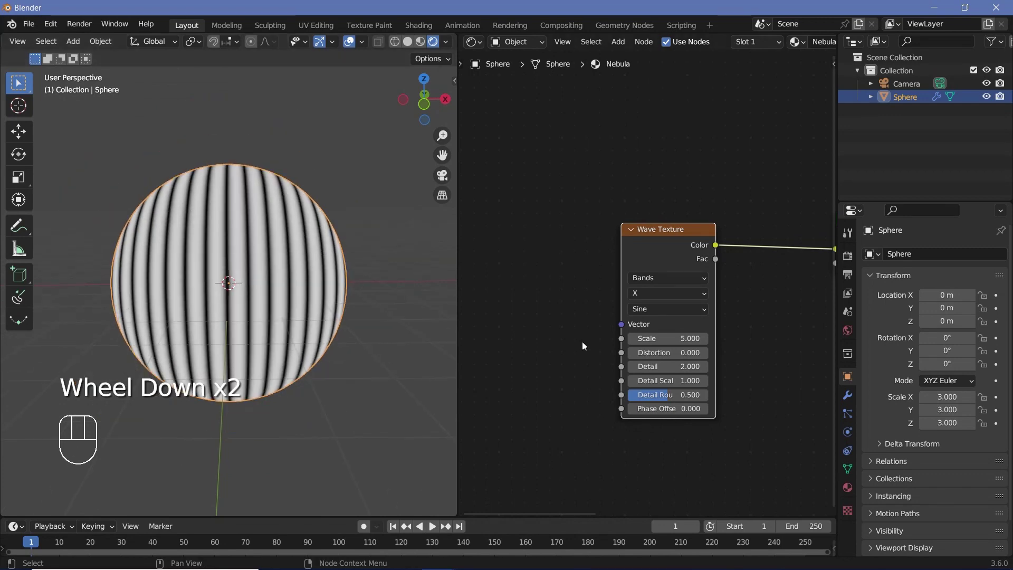
scroll("up", 3)
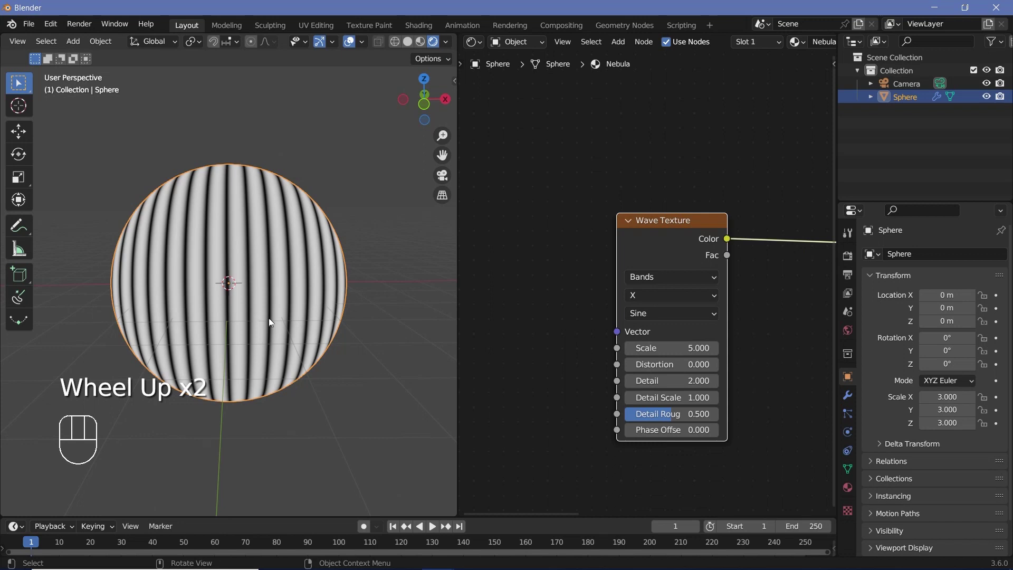
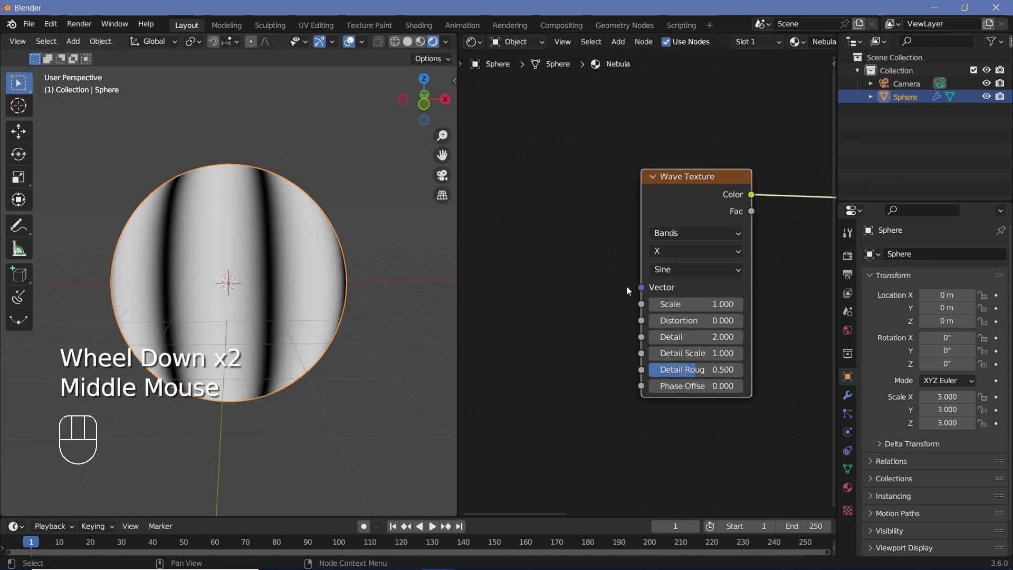
Enable the Node Wrangler add-on in Preferences
left_click_drag(572, 271, 533, 309)
scroll("down", 3)
left_click_drag(533, 309, 616, 302)
scroll("up", 3)
left_click(742, 208)
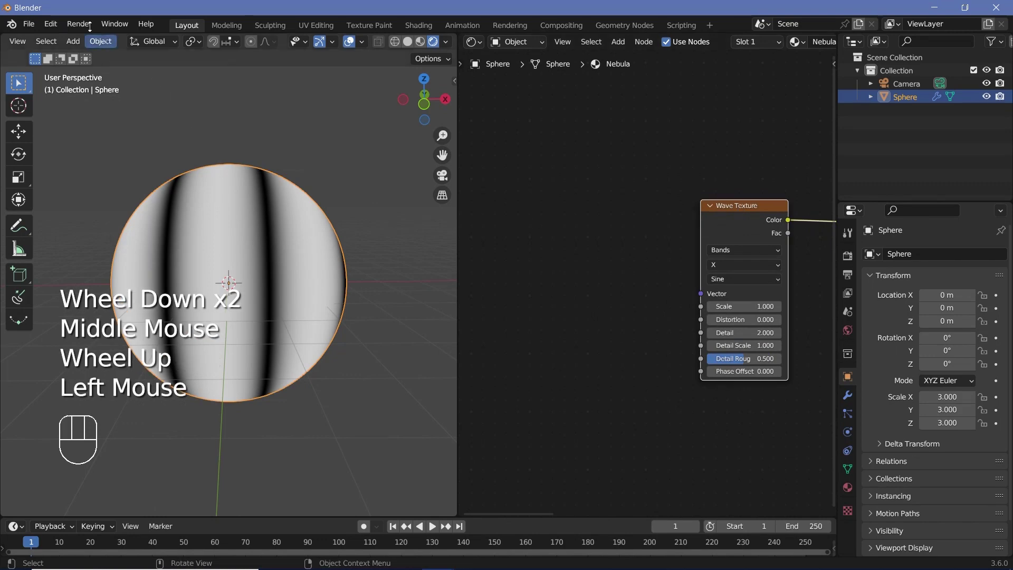
left_click_drag(59, 22, 118, 218)
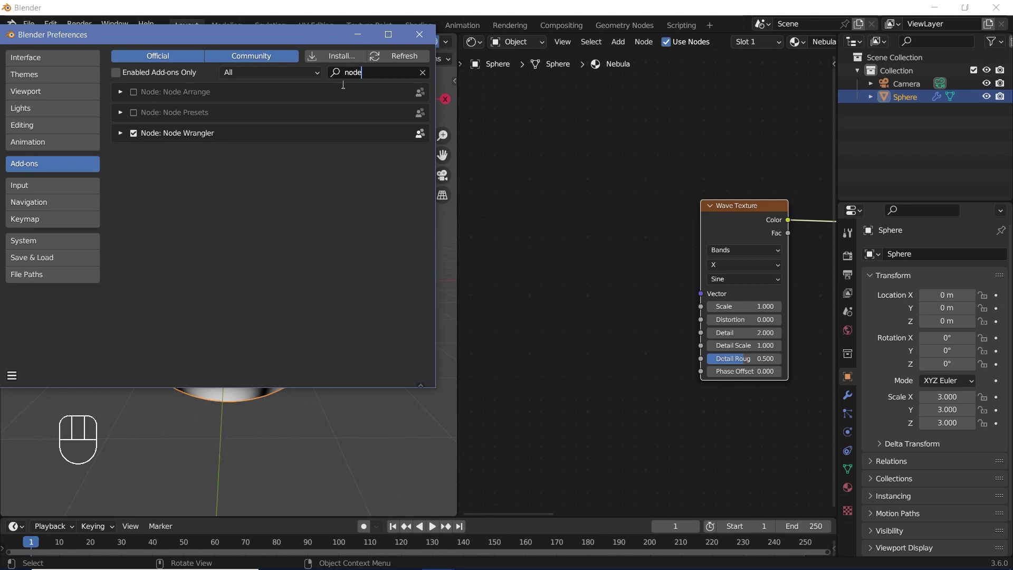
left_click(637, 332)
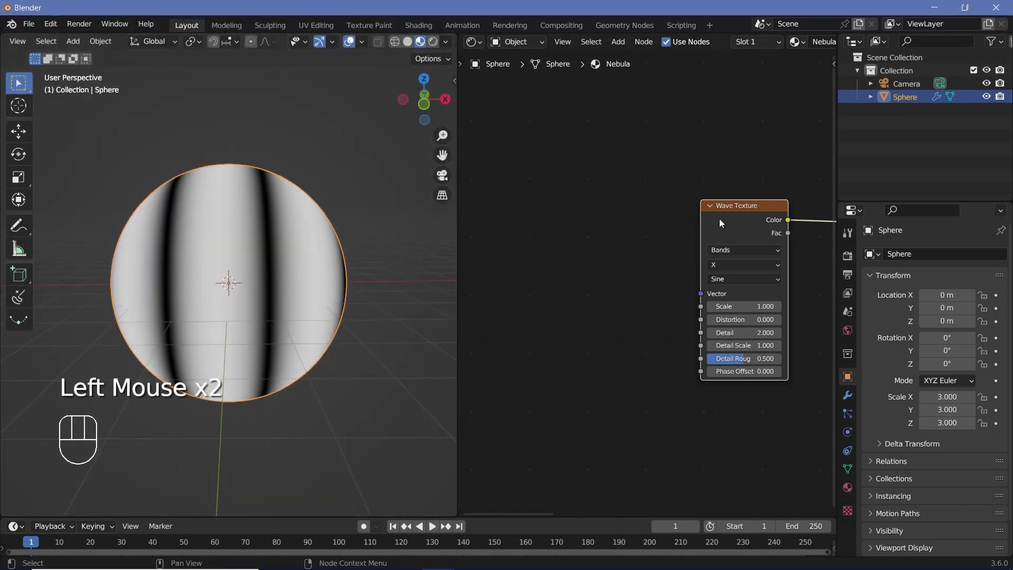
Add Texture Coordinate and Mapping nodes to the Wave Texture using Object coordinates
key("ctrl+t")
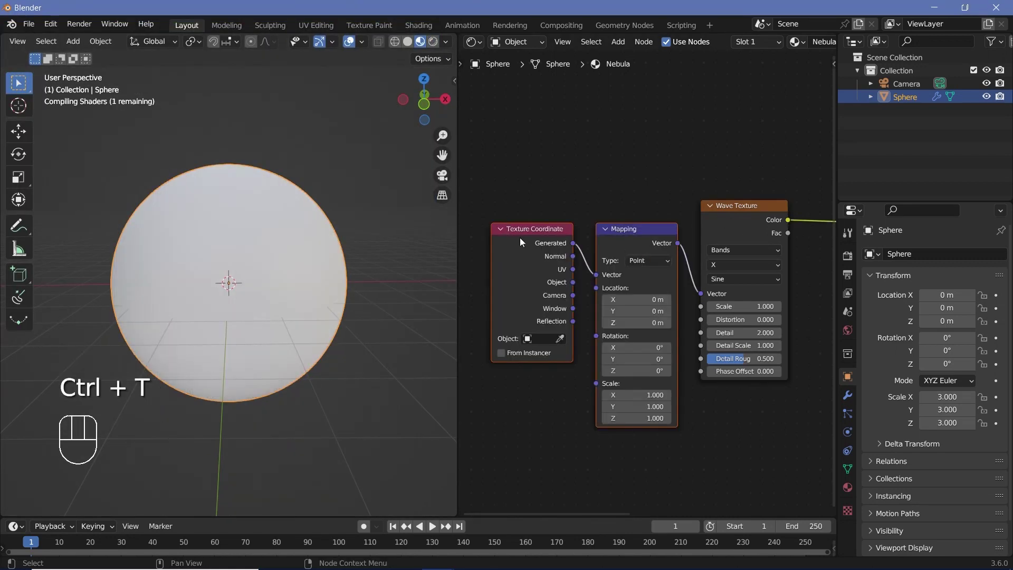
left_click(609, 271)
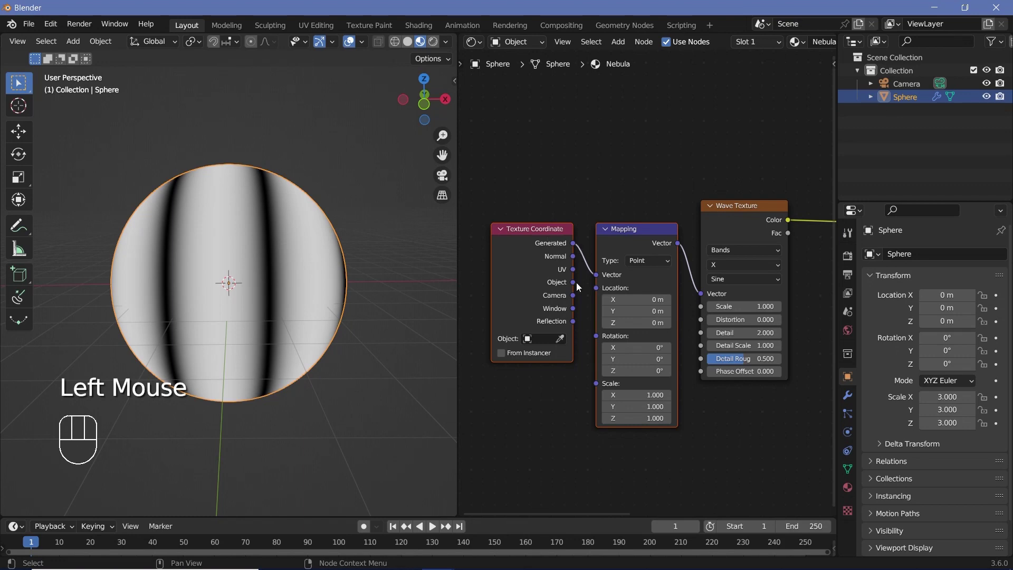
left_click(583, 282)
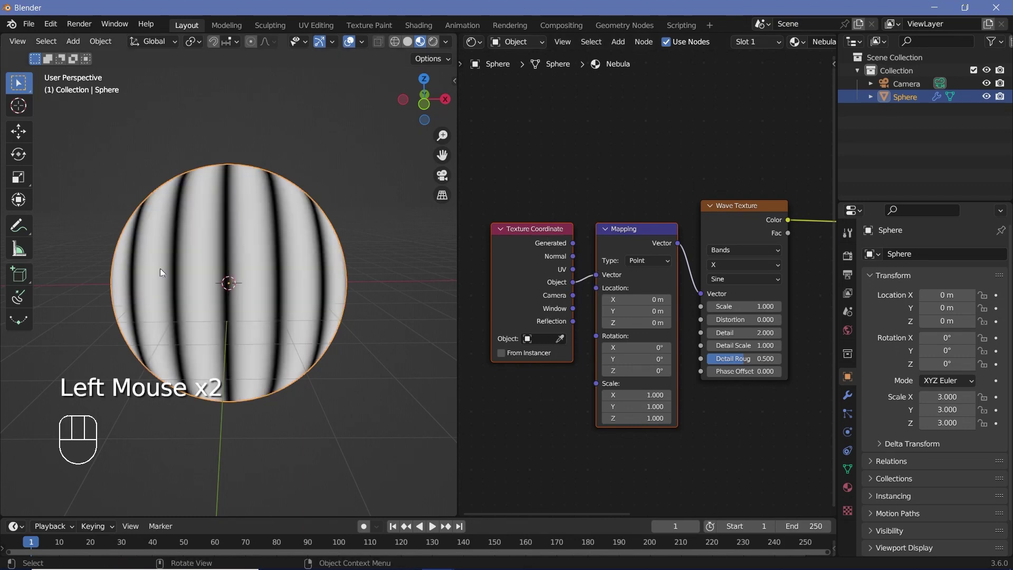
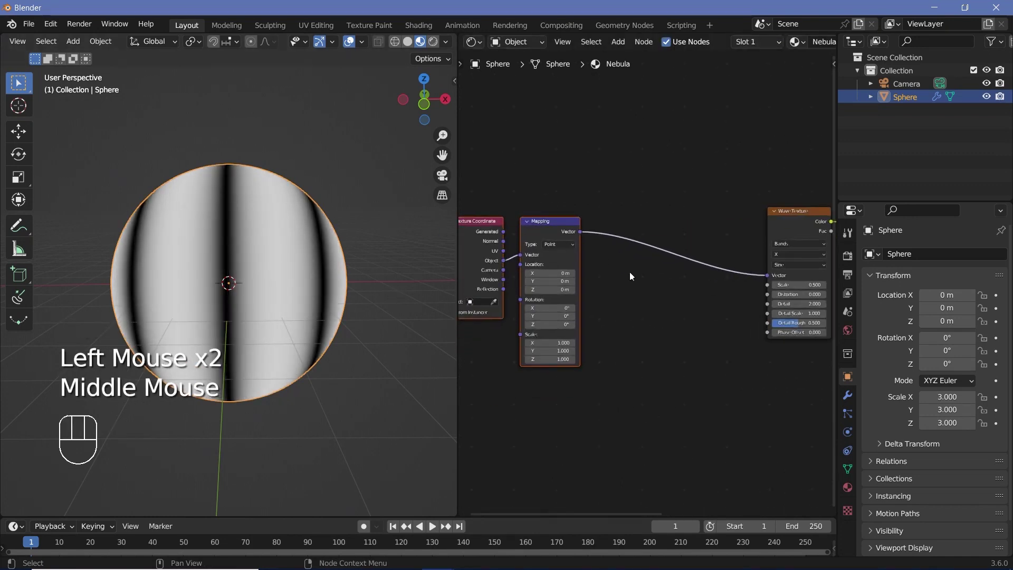
Insert a Mix node between Mapping and Wave Texture with a Noise Texture feeding input B
middle_click(631, 271)
scroll("up", 3)
key("shift+a")
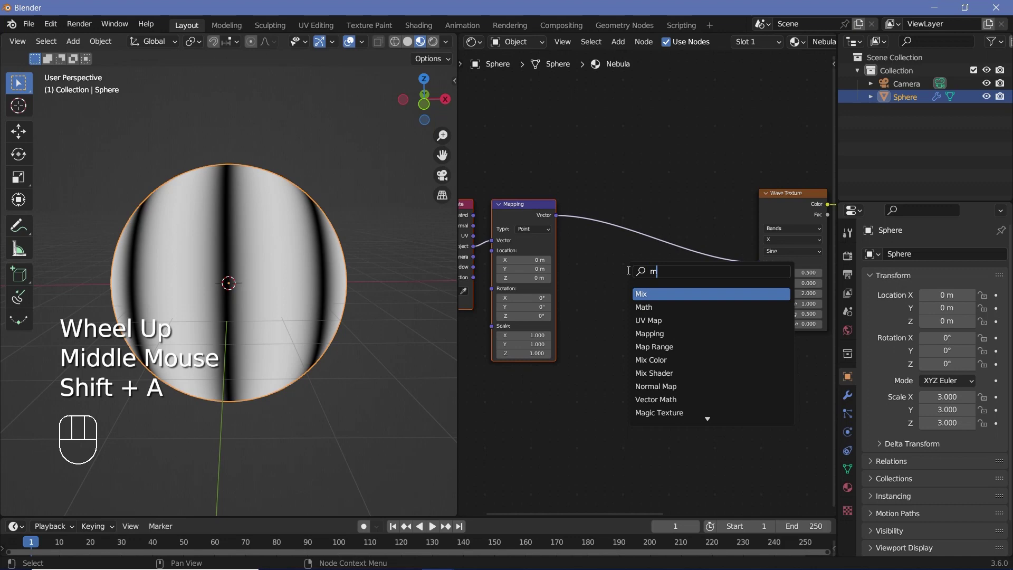
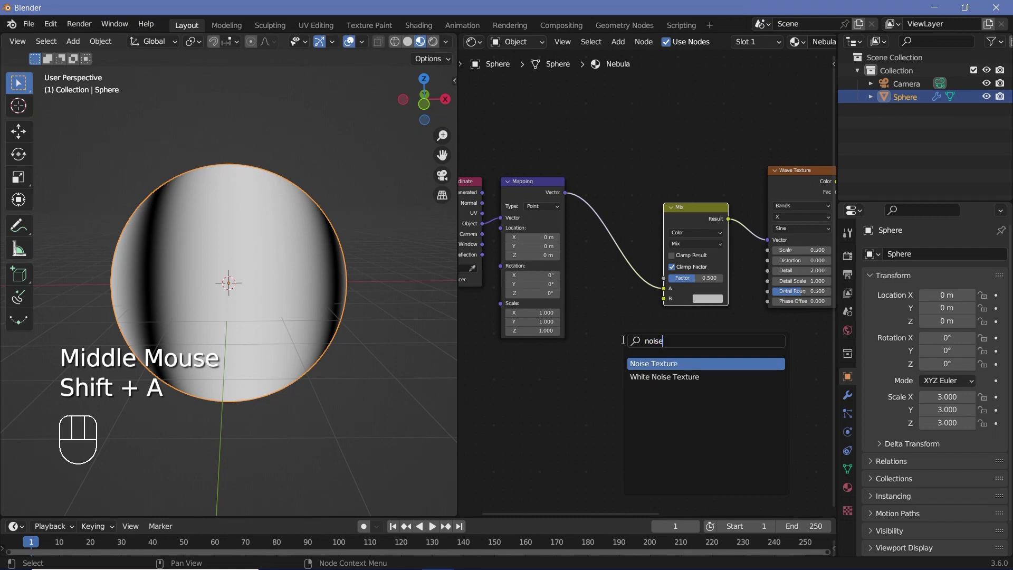
left_click_drag(673, 360, 605, 359)
left_click(605, 359)
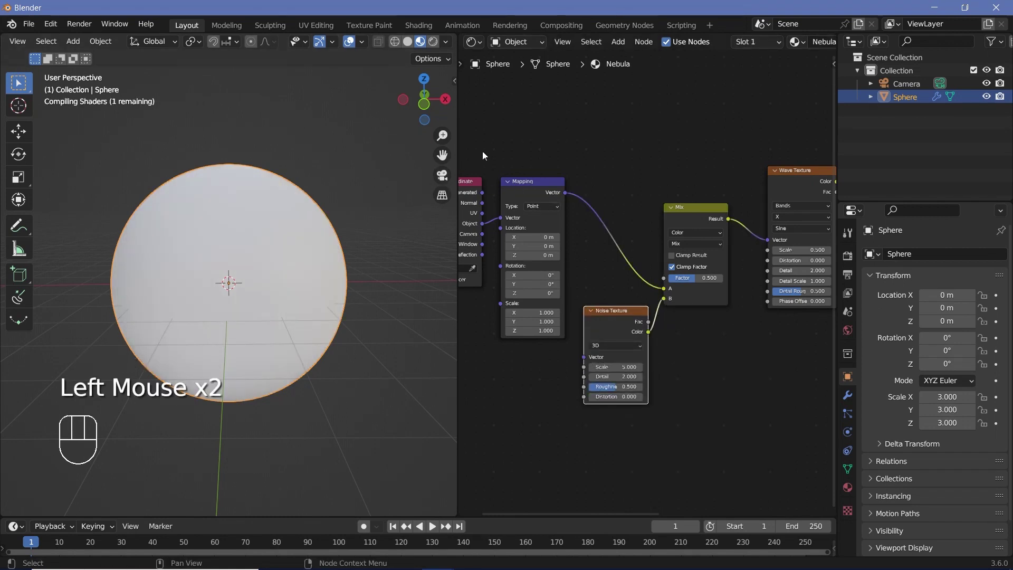
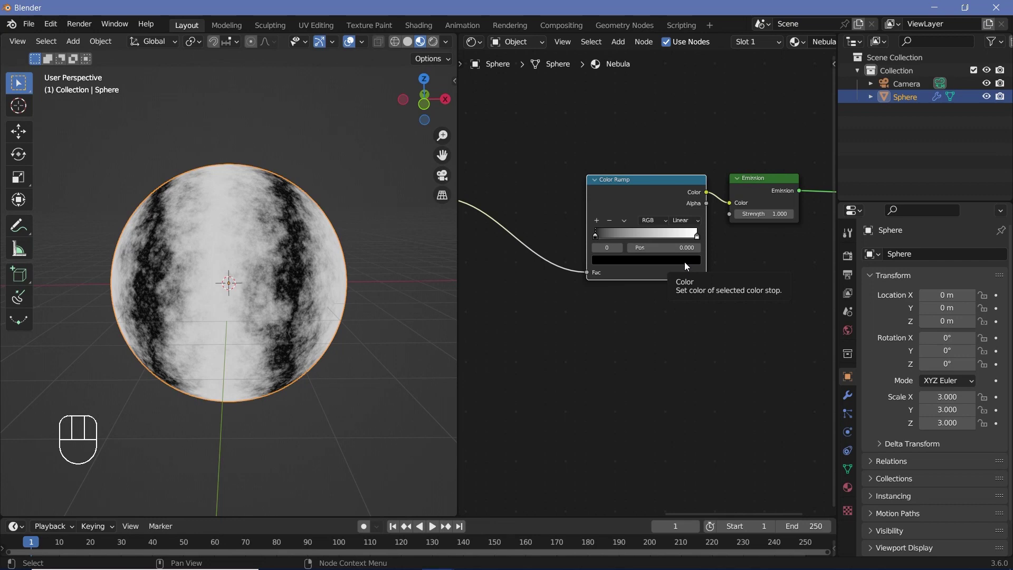
Recolour the Color Ramp's black stop to a dark purple
scroll("up", 3)
scroll("up", 3)
left_click_drag(583, 219, 683, 219)
left_click_drag(720, 217, 613, 248)
left_click(599, 220)
left_click(609, 258)
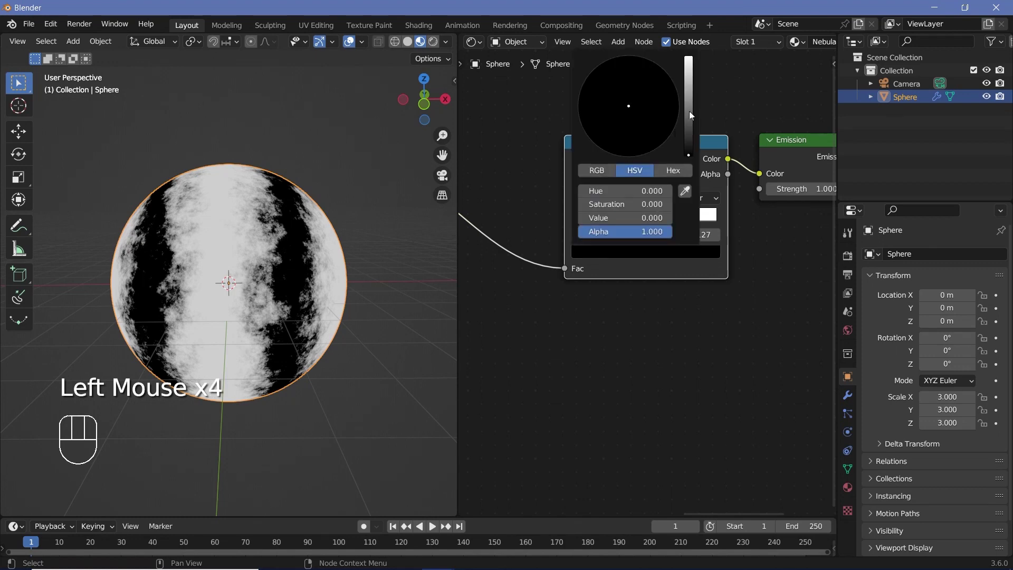
left_click_drag(682, 219, 657, 219)
left_click(655, 254)
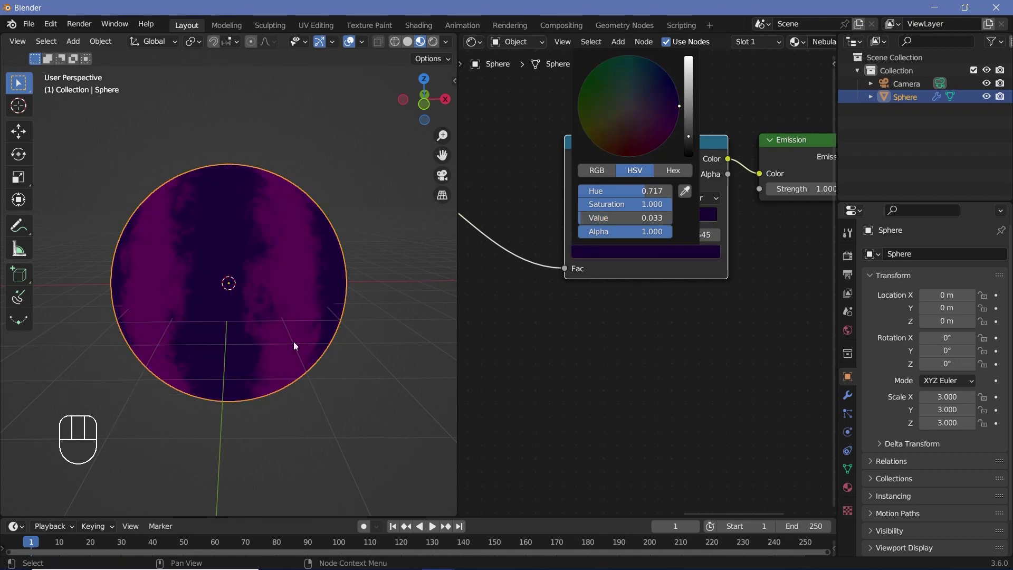
left_click(655, 218)
Add a third colour stop, set Ease interpolation and spread the stops along the gradient
left_click(700, 220)
left_click(690, 252)
left_click_drag(634, 226, 710, 214)
left_click_drag(711, 202, 264, 290)
scroll("up", 3)
scroll("down", 3)
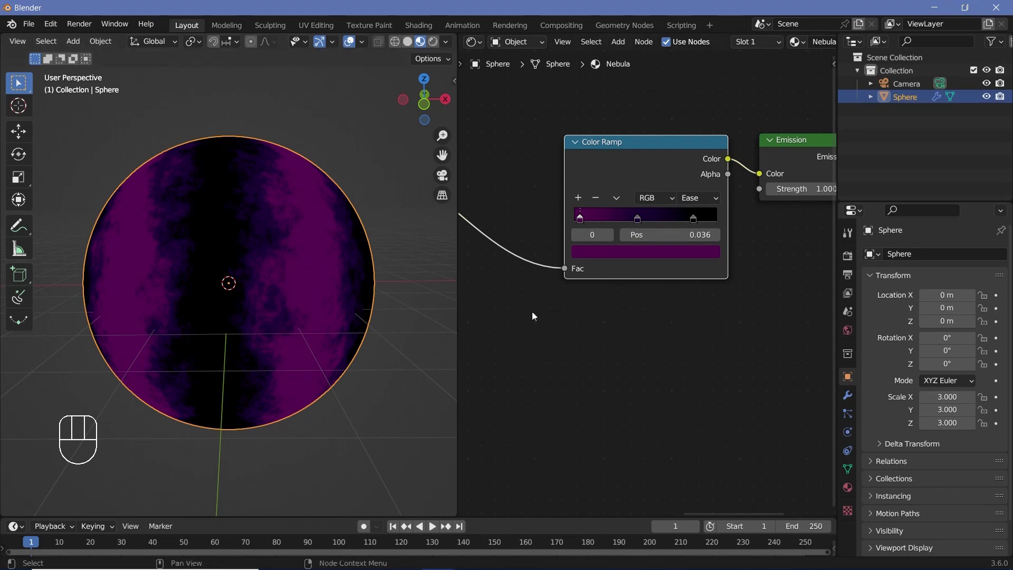
left_click_drag(600, 321, 602, 246)
left_click(475, 162)
Blend Wave and Noise colours through a Screen Mix node feeding the Color Ramp factor
scroll("down", 3)
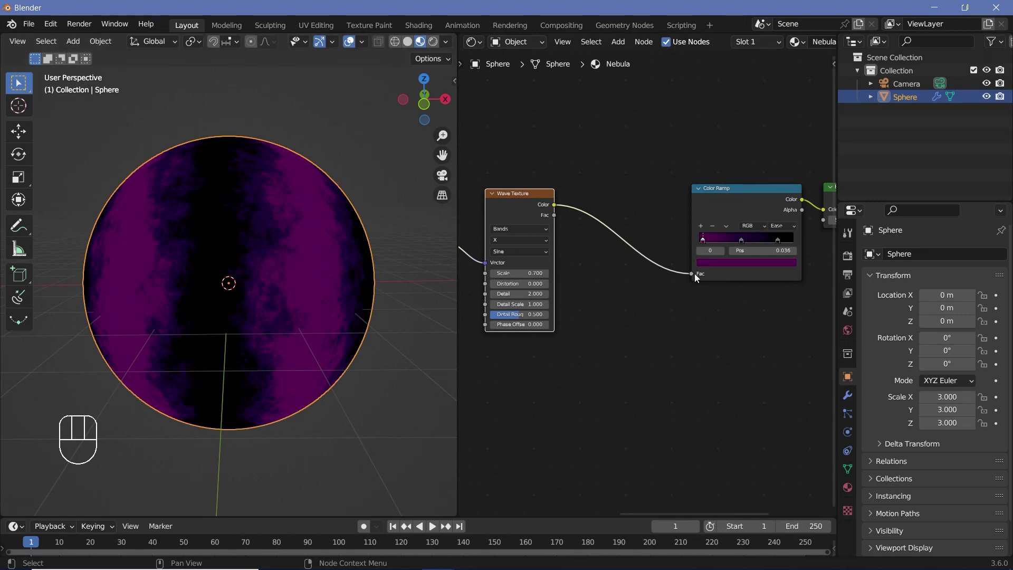
left_click_drag(660, 310, 644, 296)
key("shift+a")
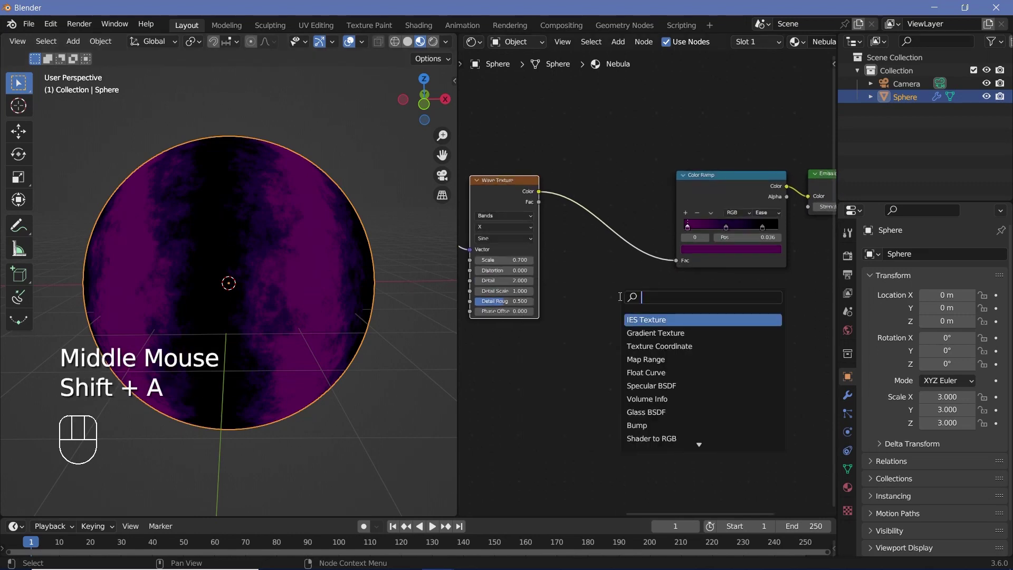
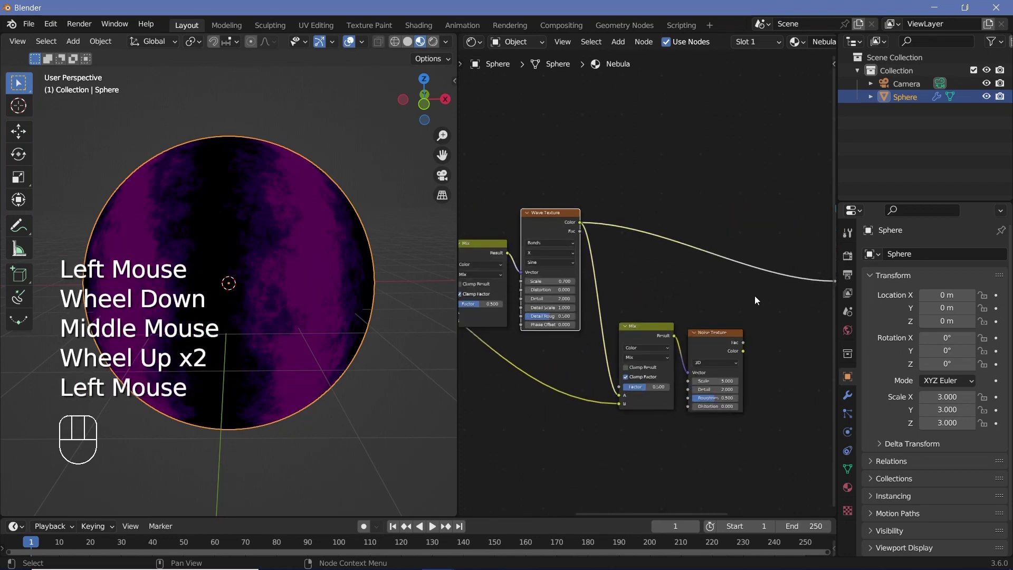
middle_click(743, 296)
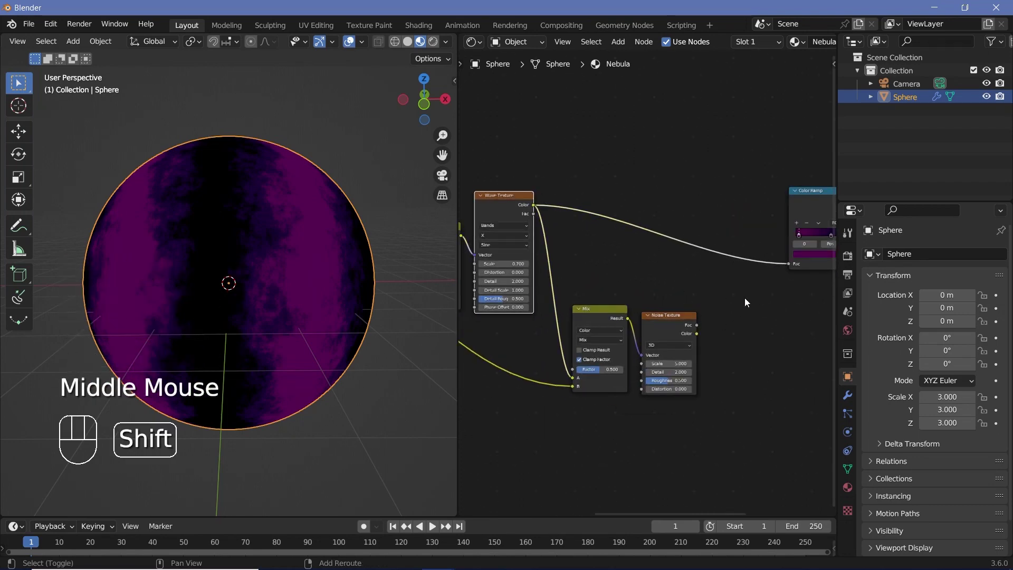
key("shift+a")
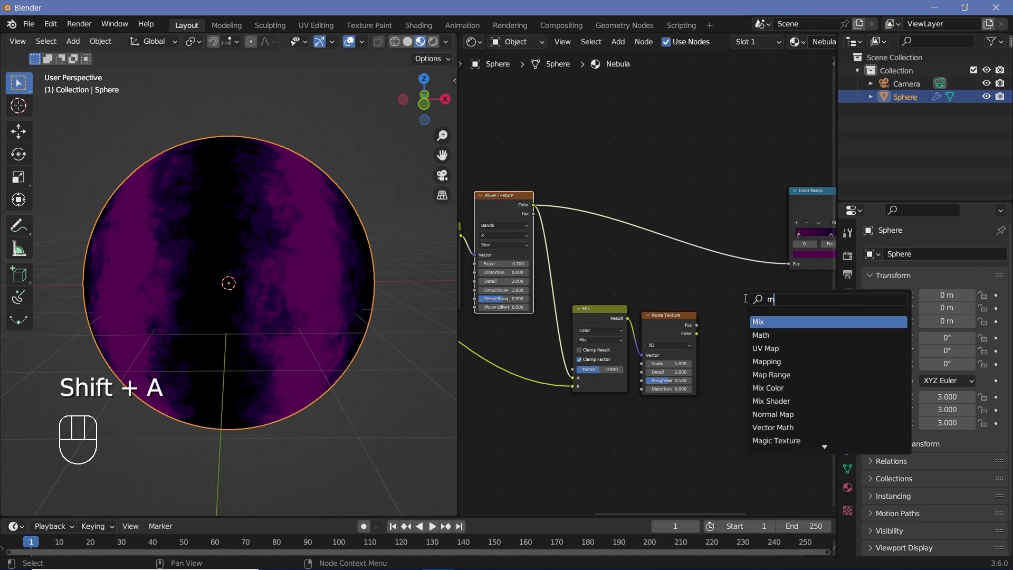
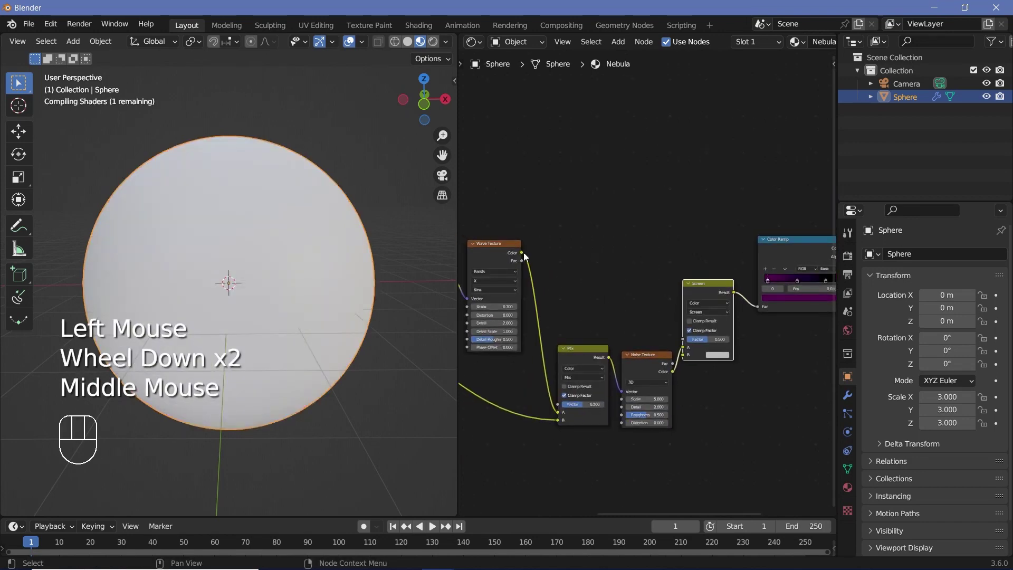
left_click_drag(665, 346, 289, 337)
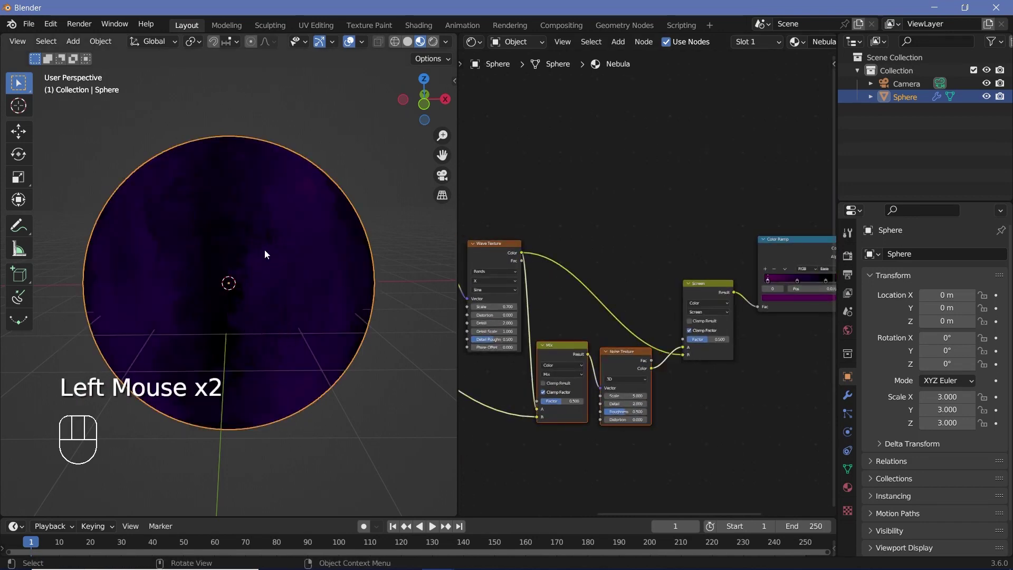
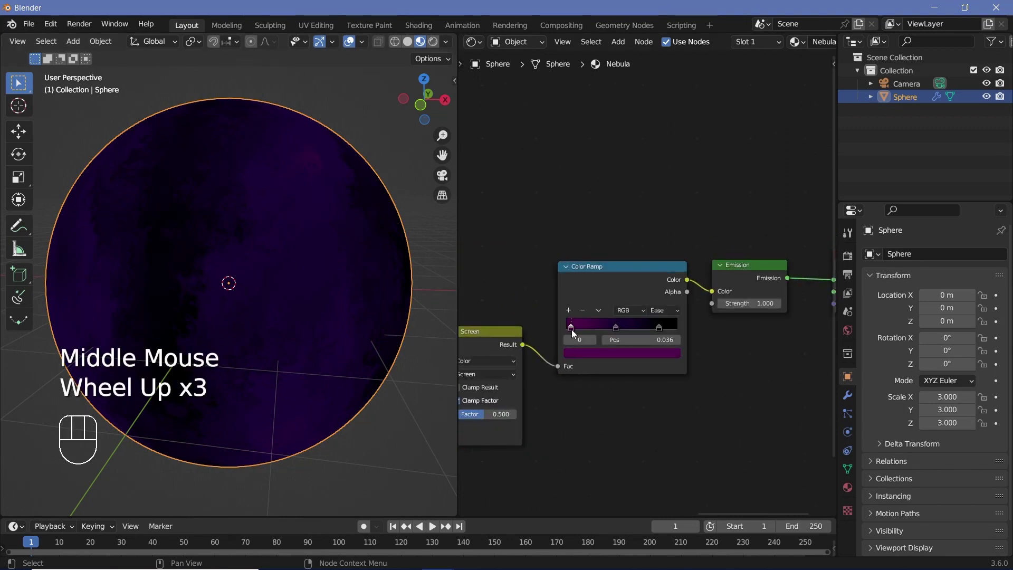
Slide the first ramp stop right and set the middle stop's position to 0.571
left_click_drag(581, 331, 620, 326)
left_click(635, 334)
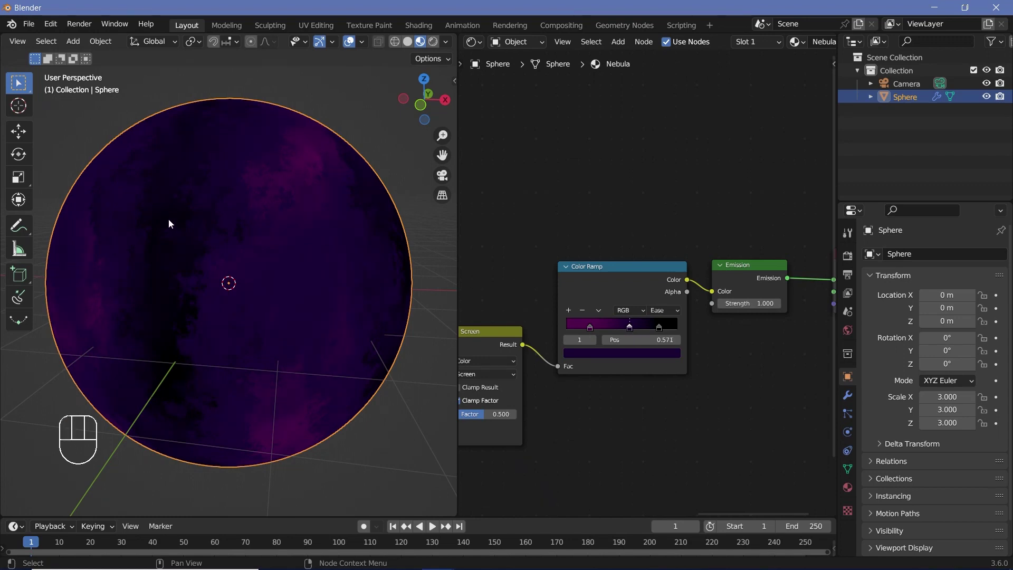
left_click_drag(293, 263, 302, 265)
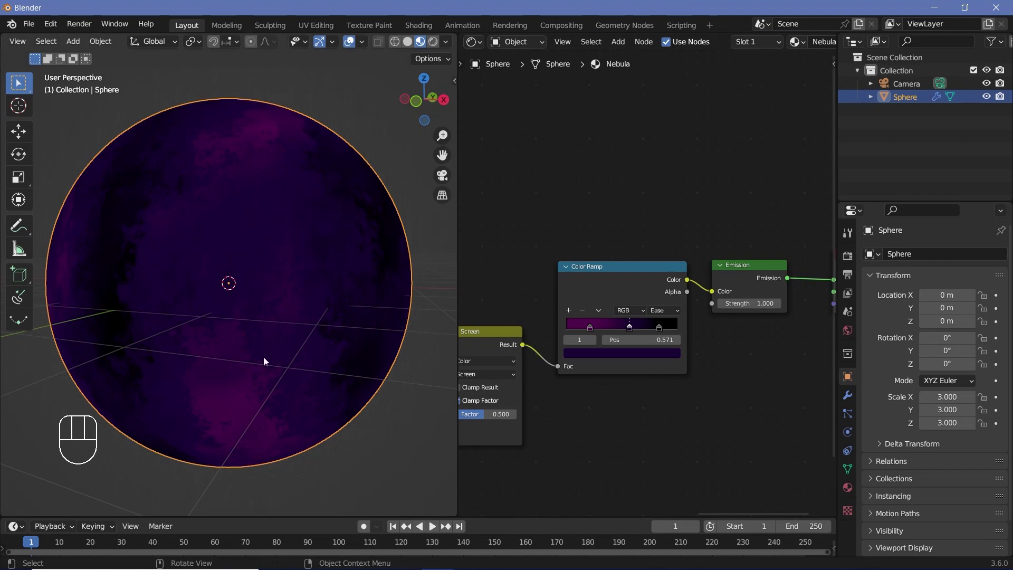
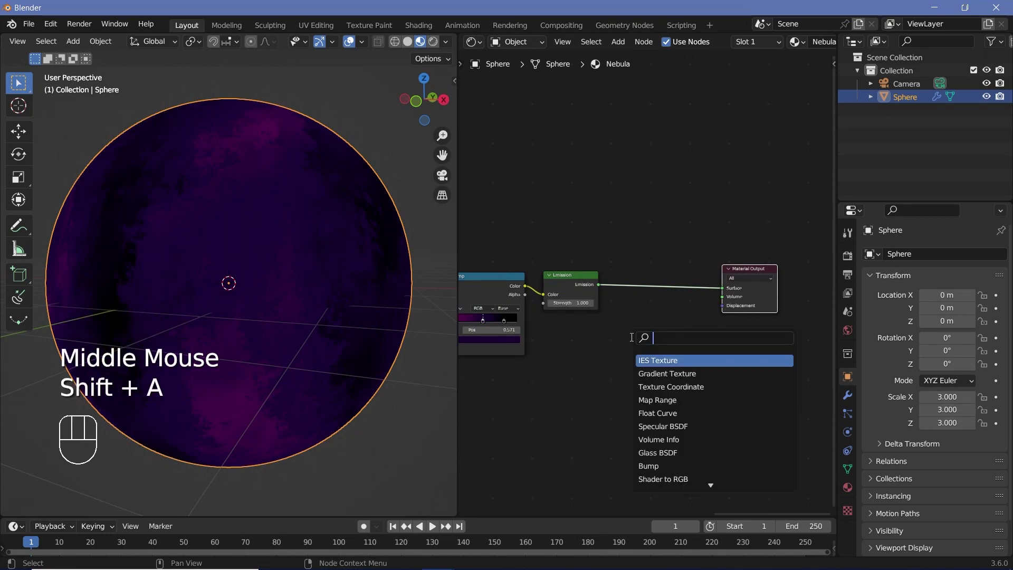
Insert a Mix Shader before the output and plug a duplicated white Emission into its second input
scroll("up", 3)
left_click(555, 287)
key("shift+a")
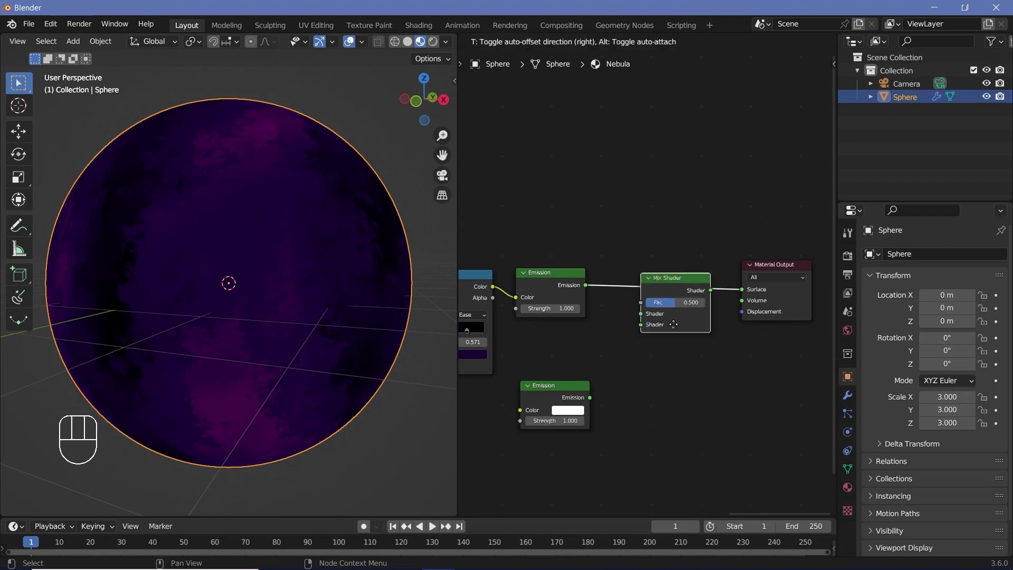
left_click_drag(599, 390, 616, 386)
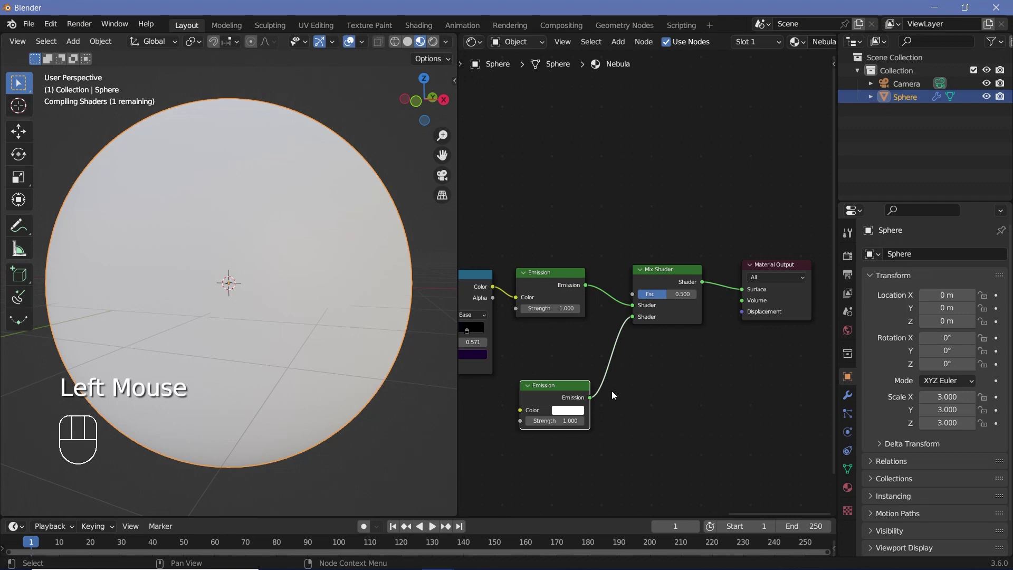
middle_click(579, 394)
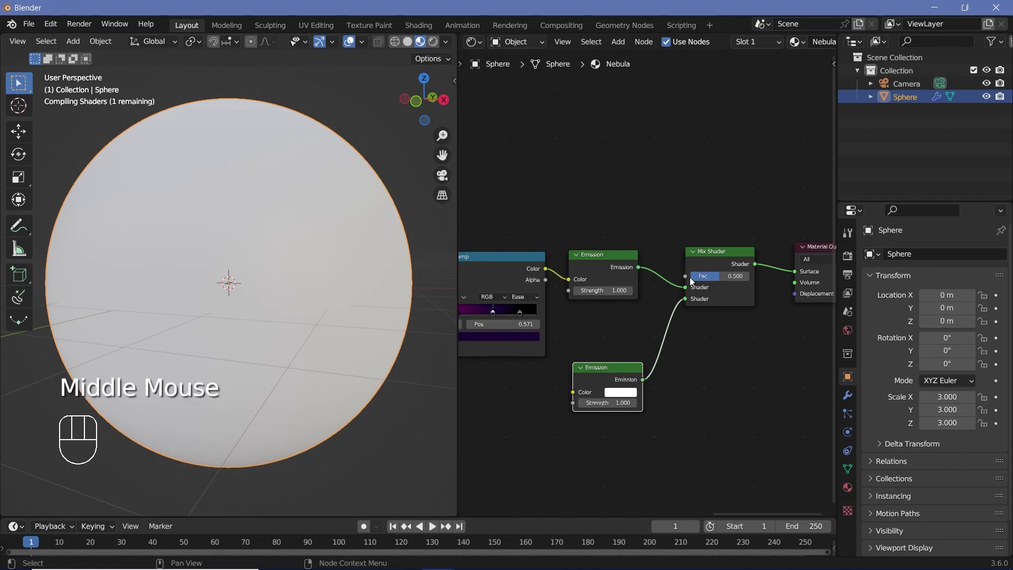
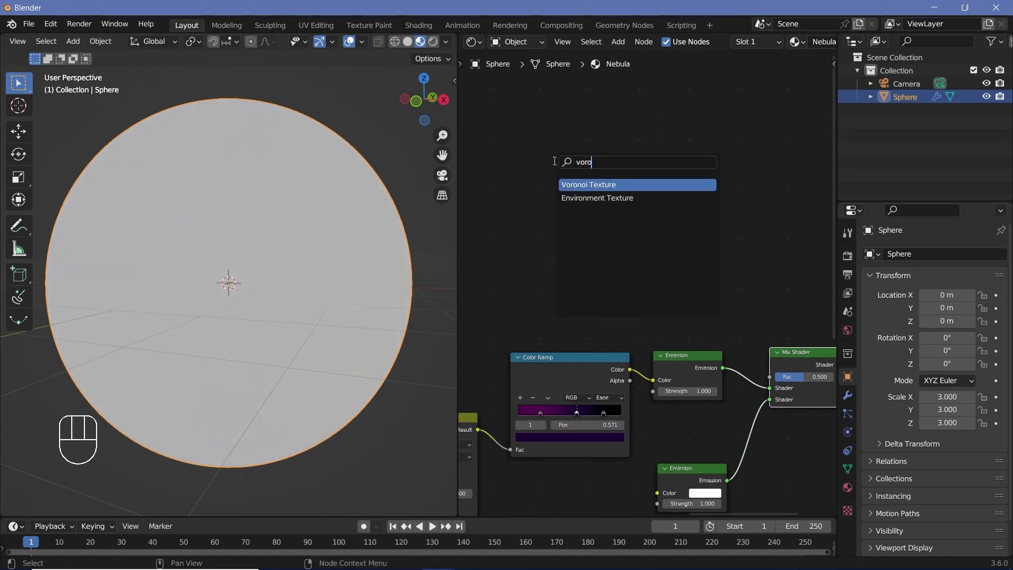
Drive the Mix Shader factor with a Voronoi Texture's Distance output at scale 20
left_click(582, 192)
double_click(539, 191)
middle_click(287, 293)
scroll("down", 3)
left_click_drag(227, 261, 200, 206)
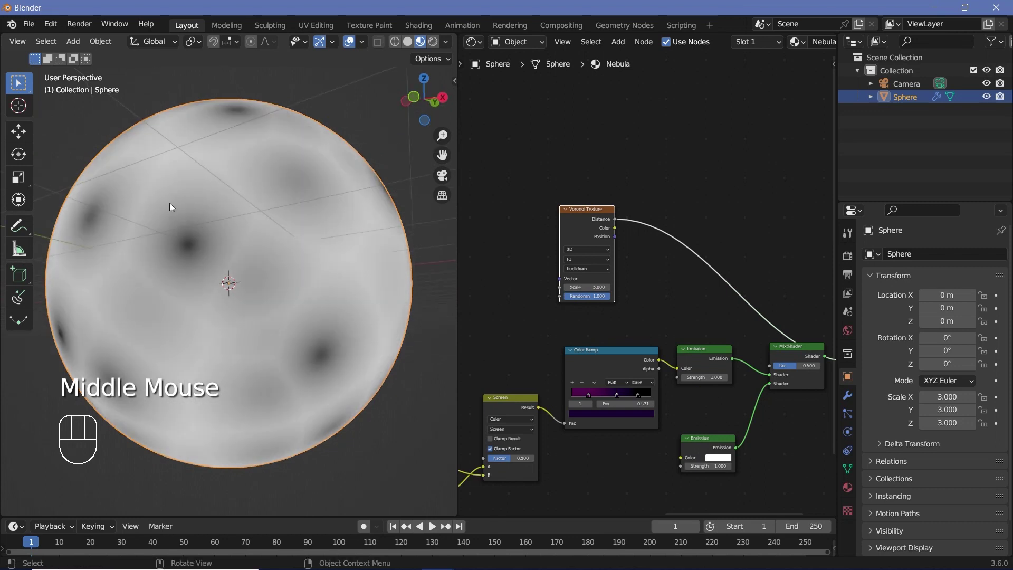
Insert a Color Ramp on the Voronoi link and adjust its stops for tiny white stars
key("shift+a")
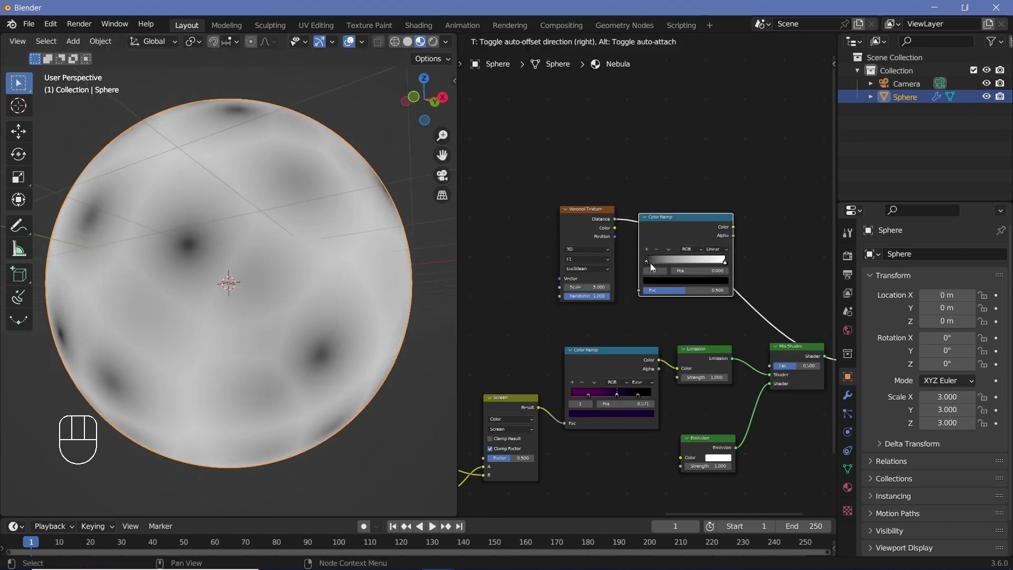
left_click(661, 263)
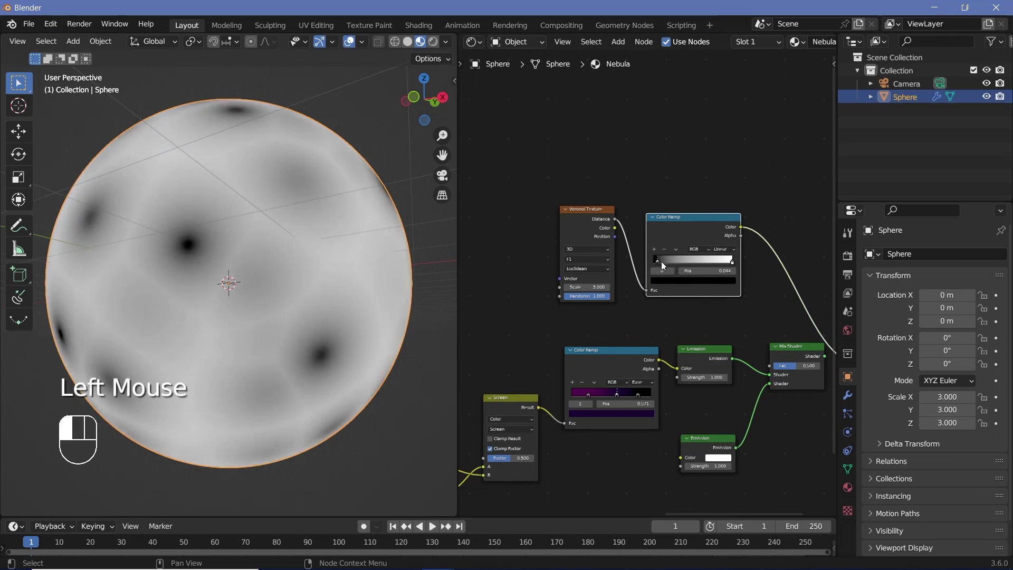
left_click(661, 259)
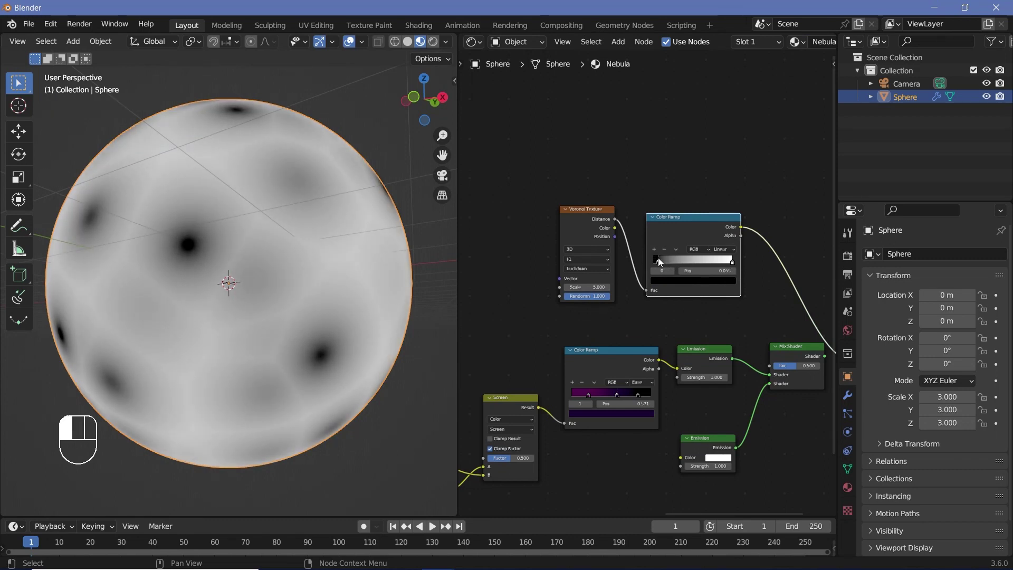
double_click(733, 268)
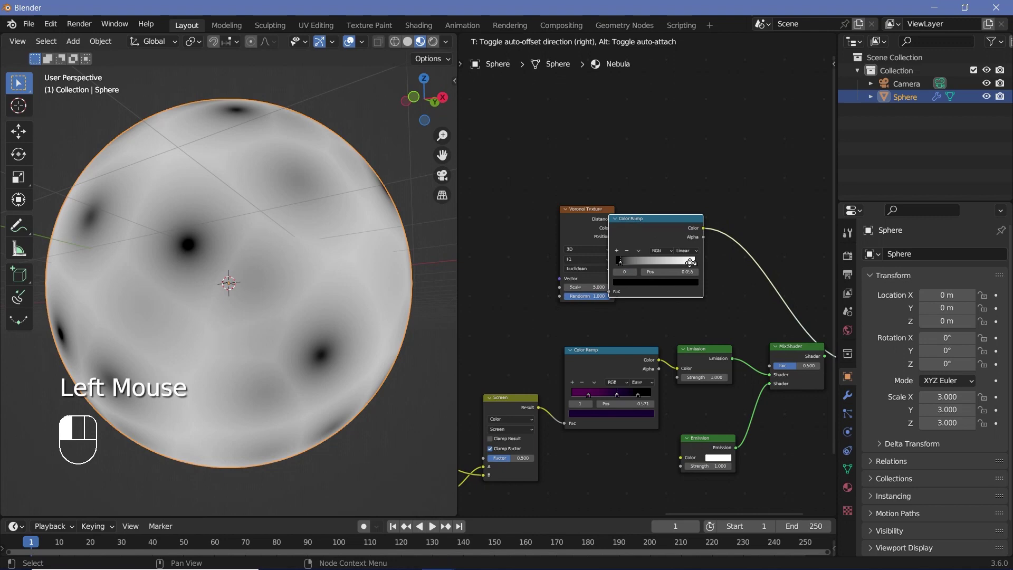
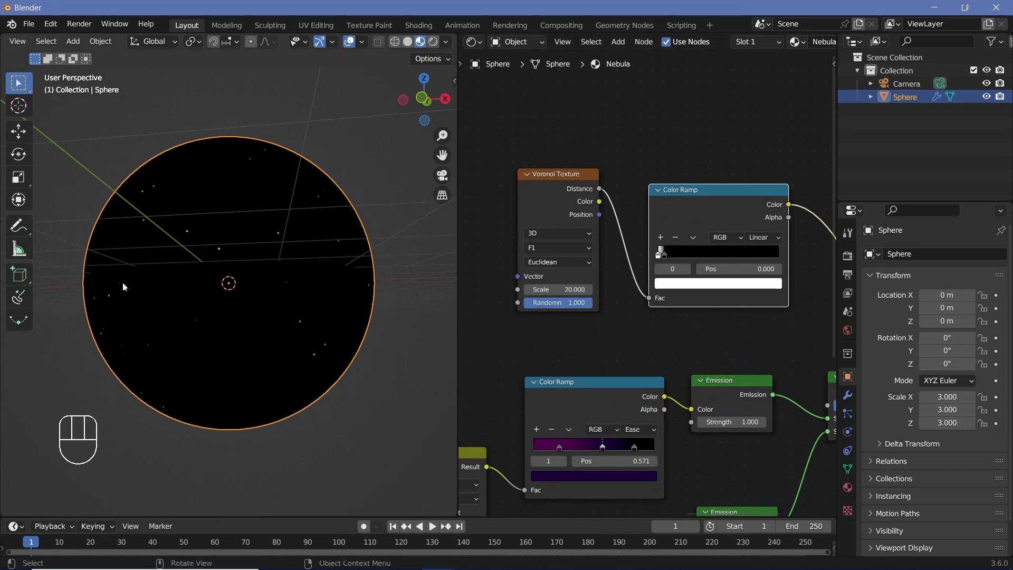
Slide the star Color Ramp's white stop down to 0.040 so only sparse stars remain
left_click_drag(253, 284, 636, 297)
scroll("up", 3)
left_click(680, 238)
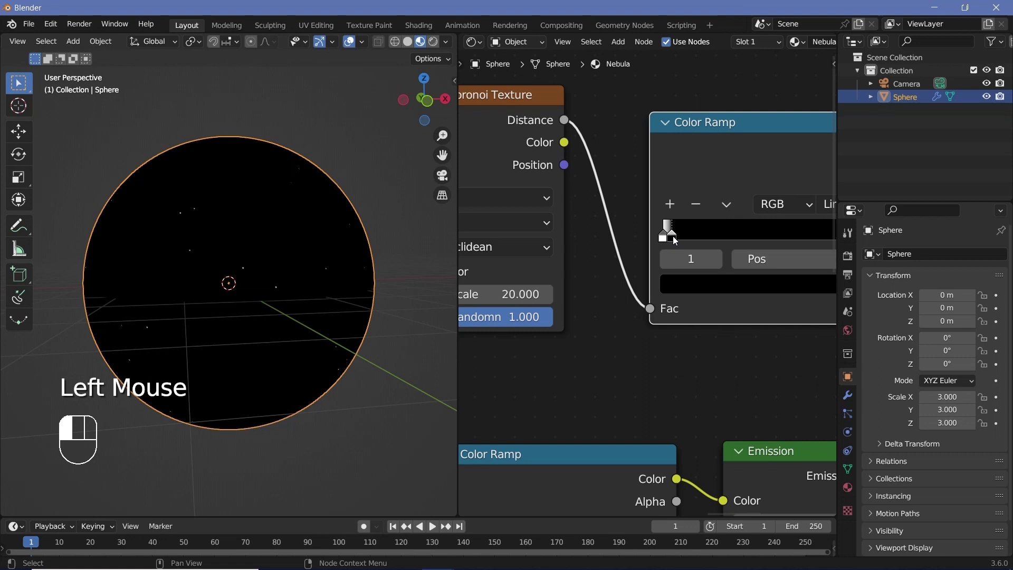
middle_click(663, 275)
scroll("down", 3)
left_click_drag(668, 211, 724, 435)
Inspect the sparse white stars on the sphere and bring the emission nodes into view
middle_click(781, 425)
left_click_drag(667, 404, 679, 461)
left_click_drag(233, 283, 220, 313)
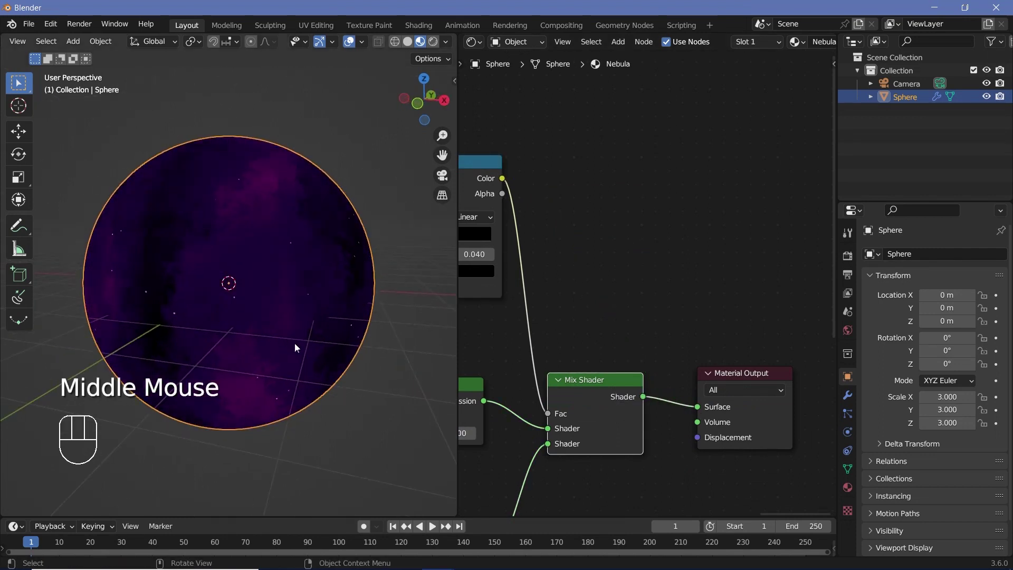
left_click_drag(257, 304, 384, 337)
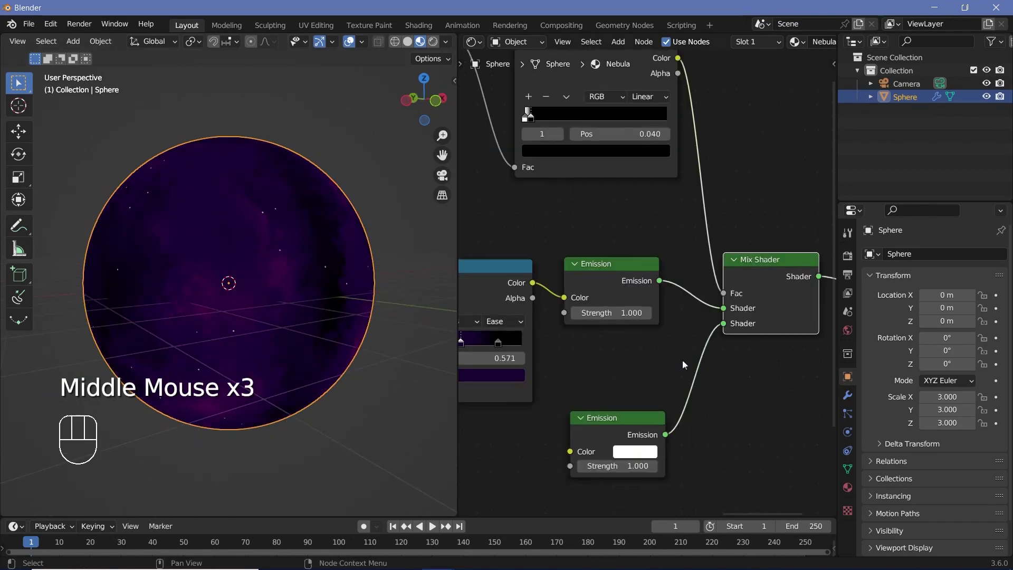
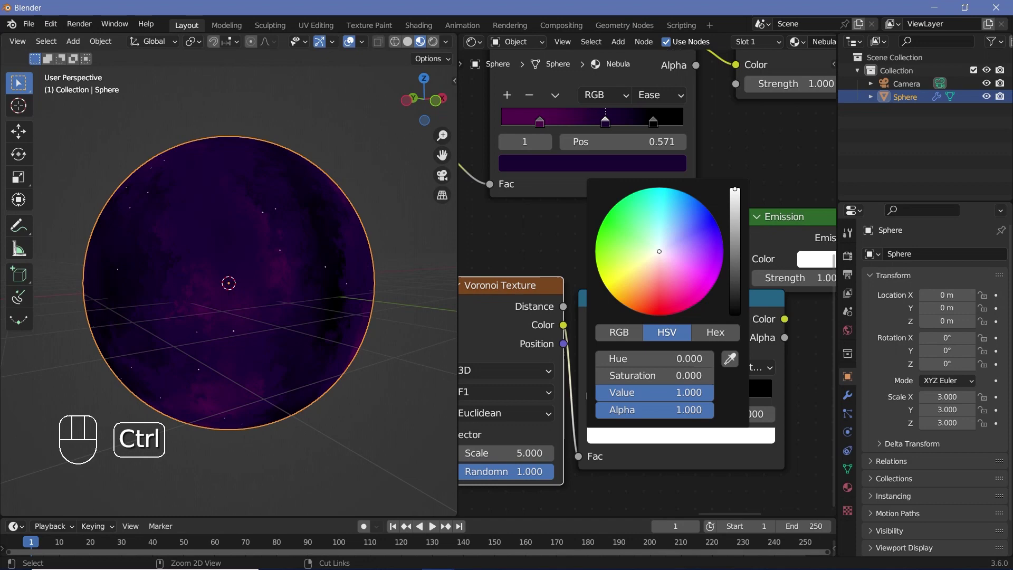
Set the second Color Ramp's stops to magenta, violet and pale blue
left_click_drag(592, 397, 625, 442)
left_click_drag(677, 341, 687, 311)
left_click(663, 437)
left_click_drag(664, 429, 672, 395)
left_click_drag(715, 396, 726, 428)
left_click_drag(678, 304, 674, 284)
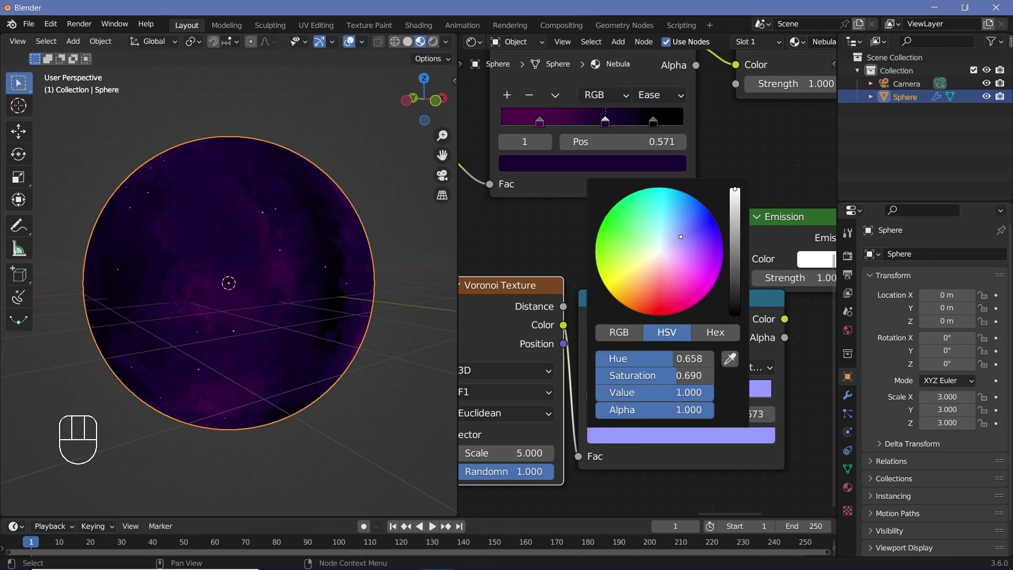
scroll("down", 3)
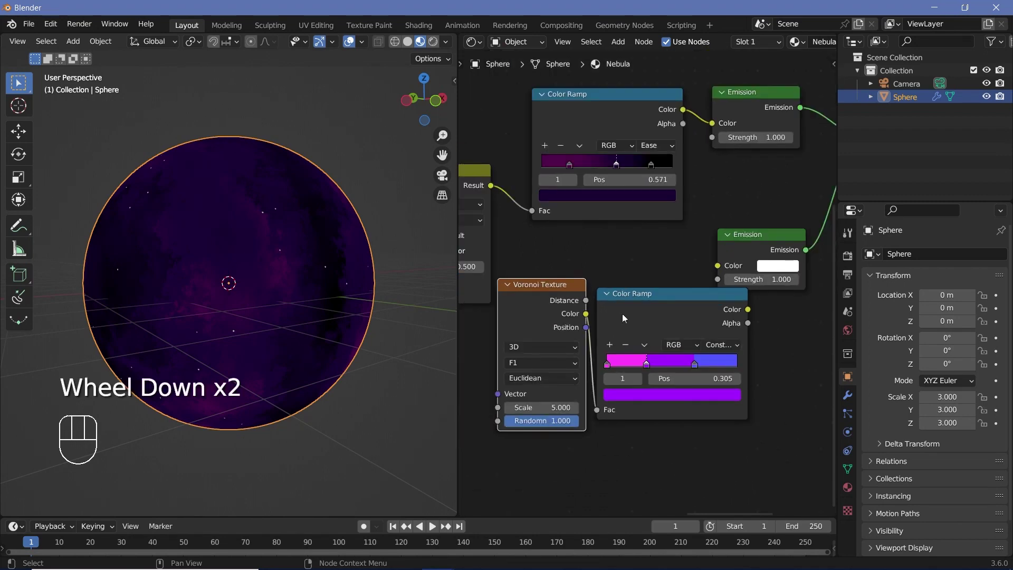
Feed the stepped ramp's Color into the lower Emission shader, tinting the stars
left_click_drag(604, 291, 644, 315)
left_click_drag(643, 315, 595, 350)
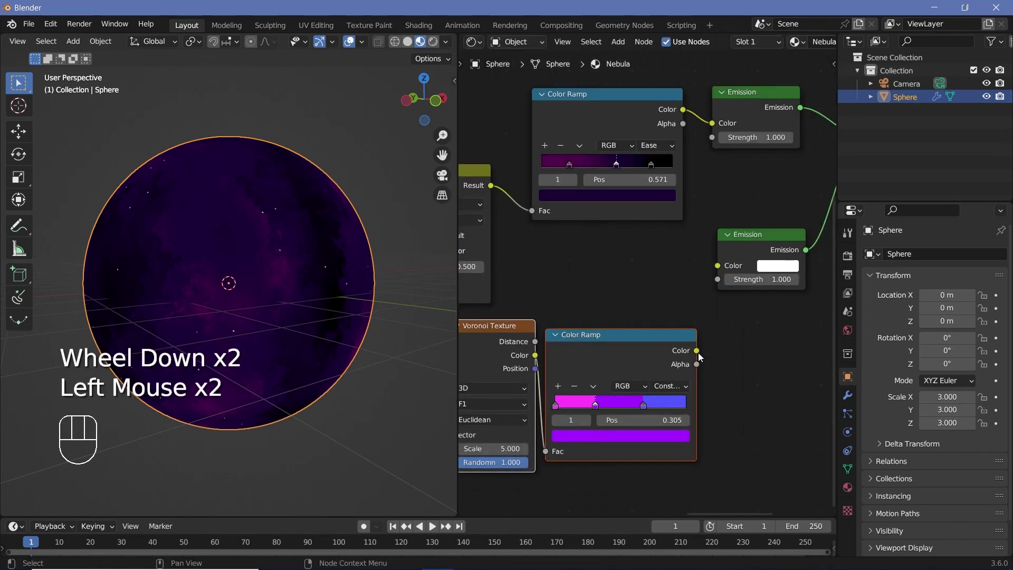
left_click_drag(709, 330, 256, 292)
scroll("up", 3)
scroll("down", 3)
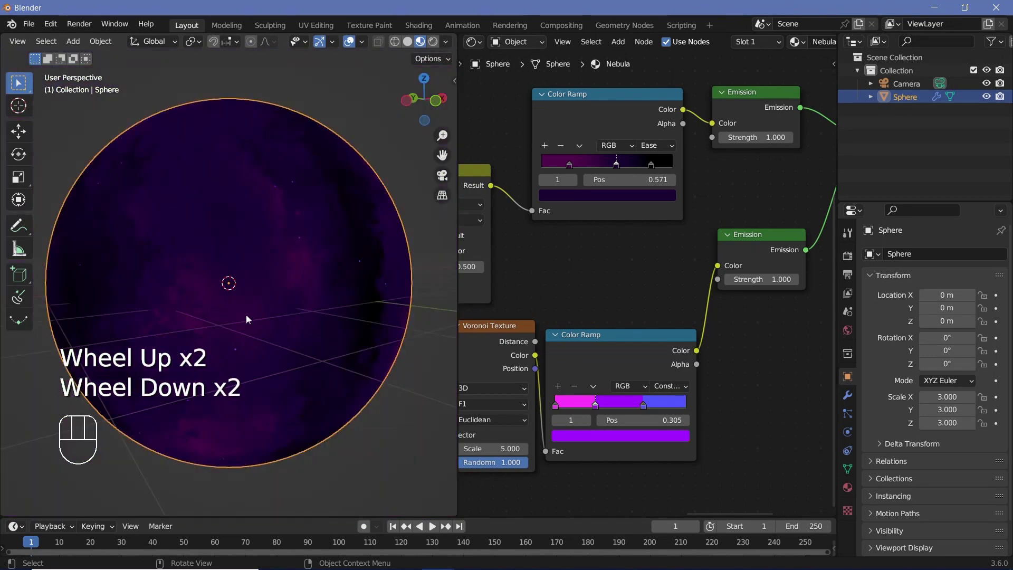
left_click_drag(269, 327, 231, 208)
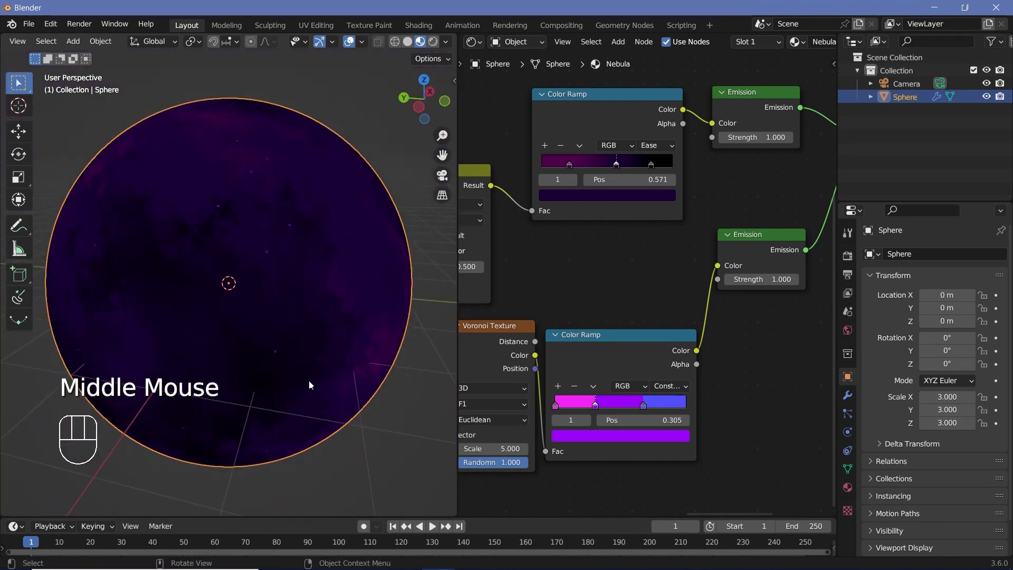
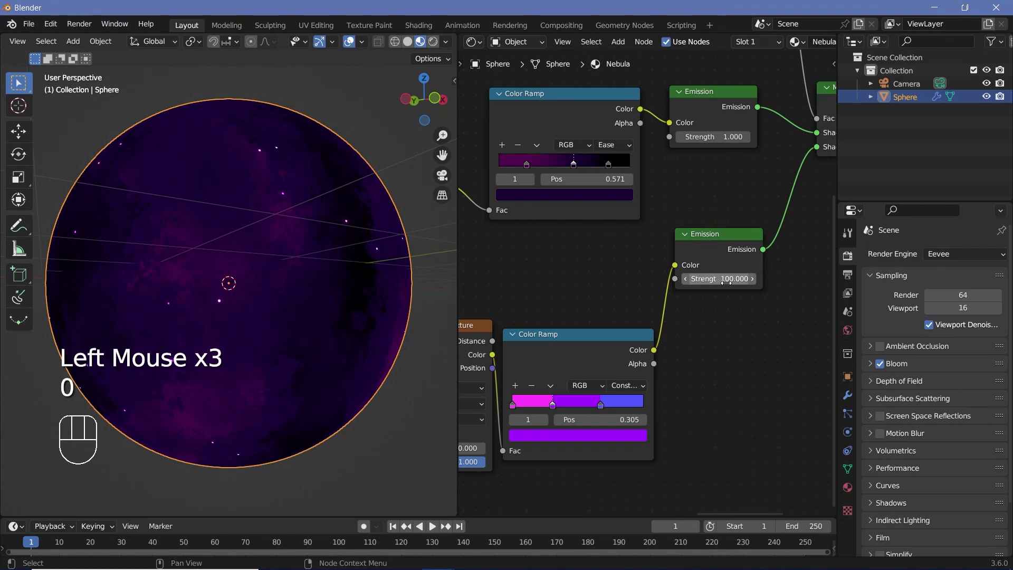
Orbit the viewport to check the bright coloured stars glowing over the nebula
left_click_drag(217, 311, 315, 306)
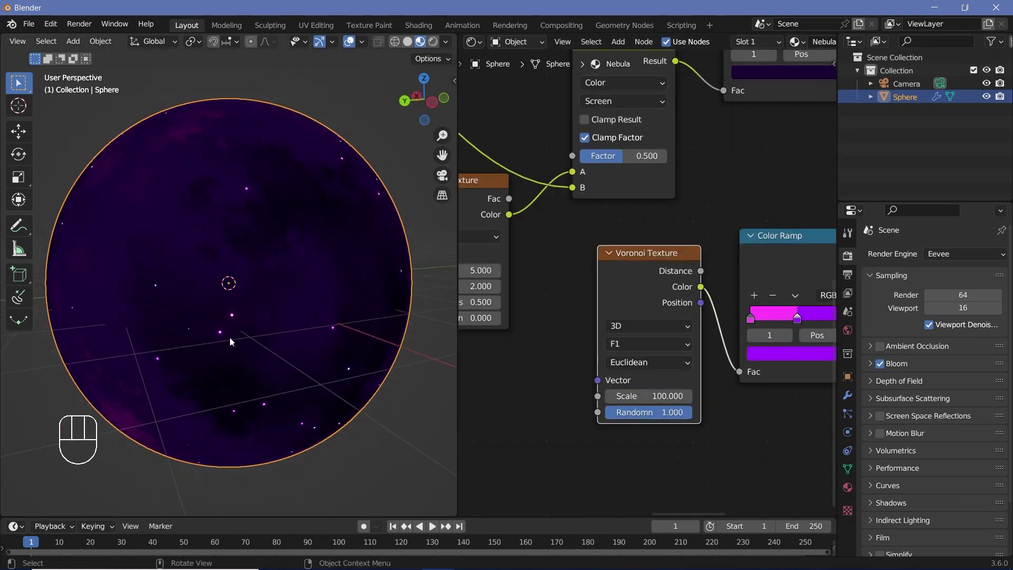
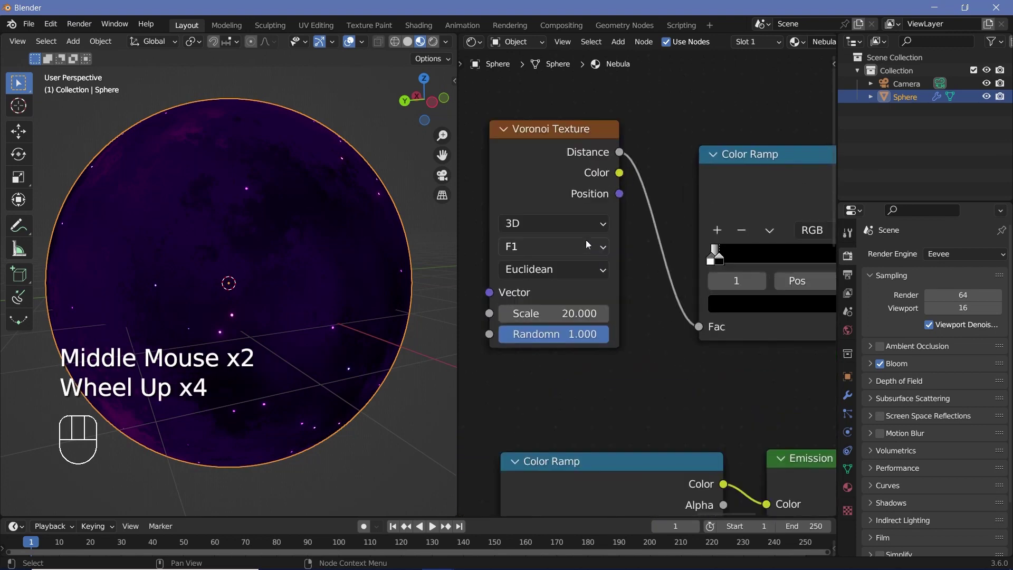
Switch the star Voronoi to 4D and tighten its ramp so only tiny points glow
left_click_drag(585, 227, 645, 344)
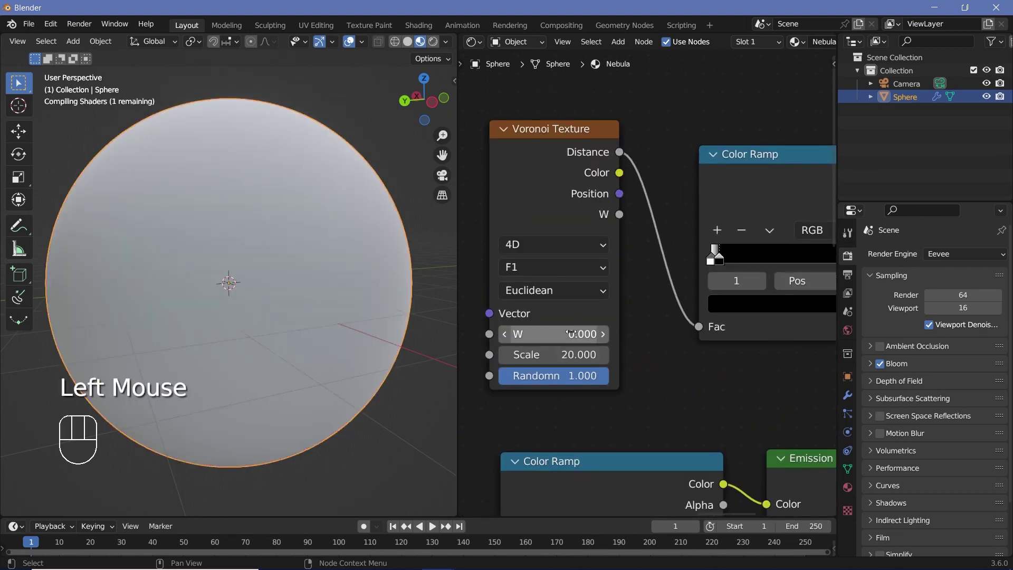
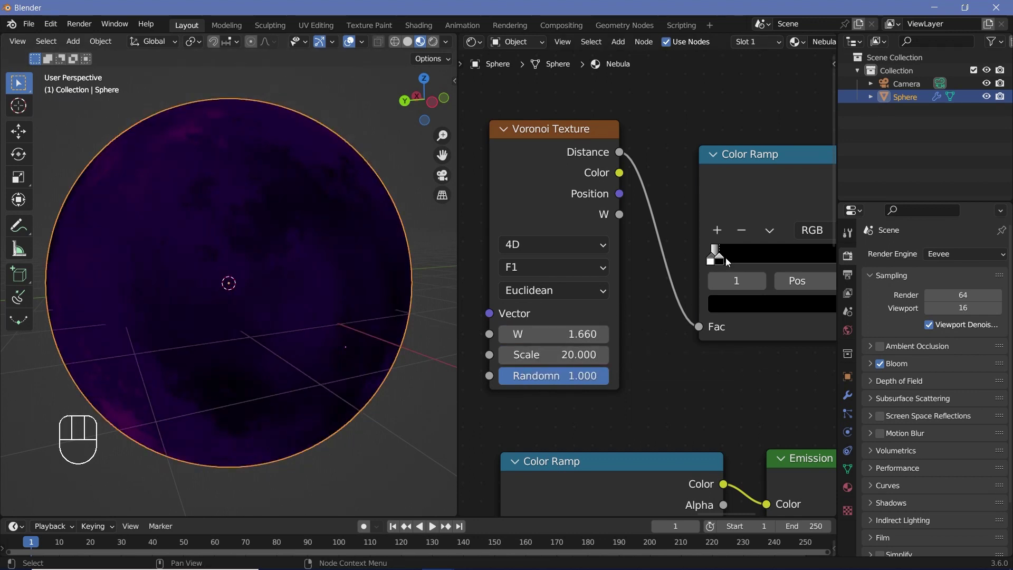
left_click(743, 263)
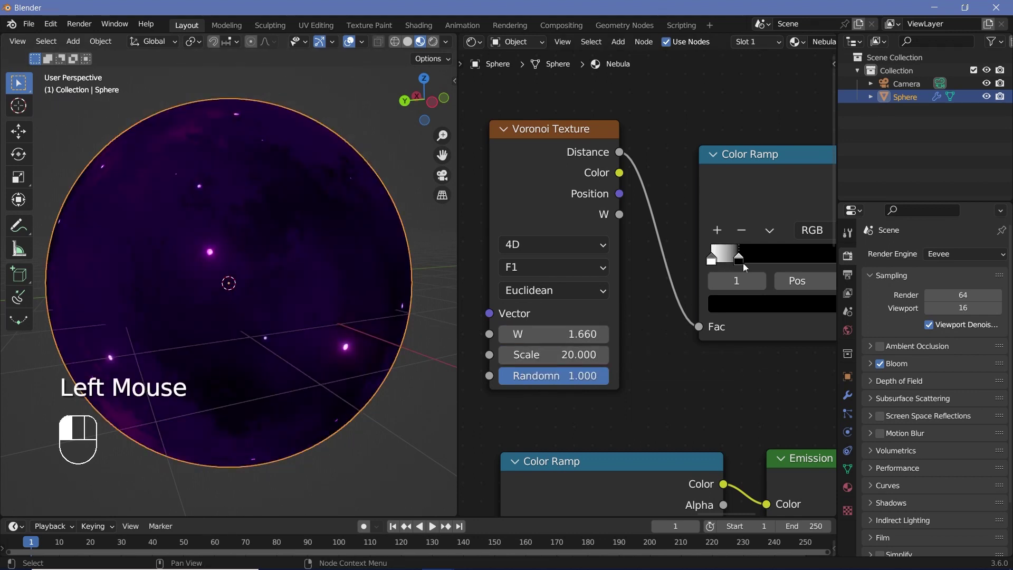
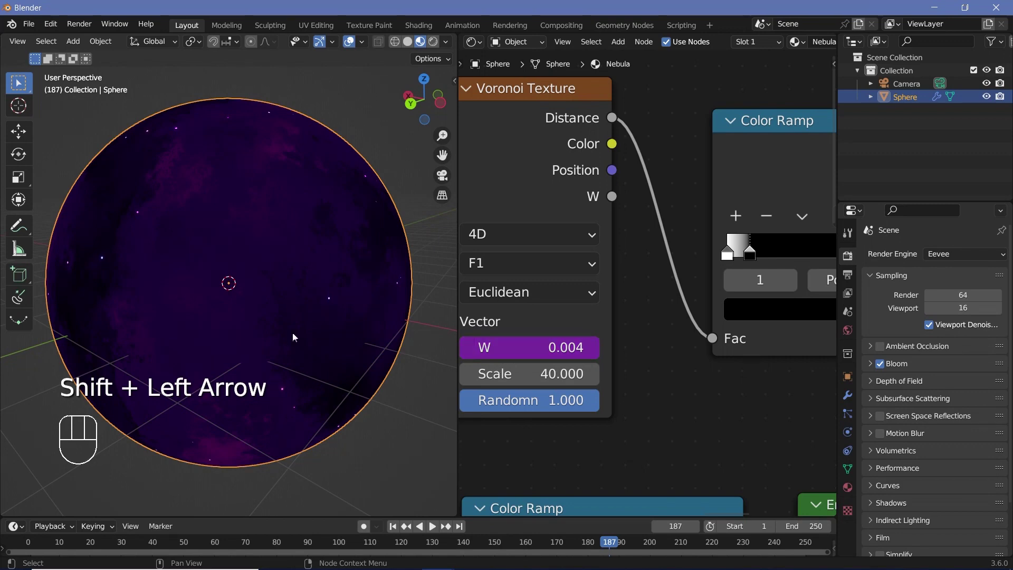
Play the timeline to preview the drifting stars and orbit around the sphere
key("space")
key("space")
scroll("down", 3)
left_click_drag(256, 270, 282, 190)
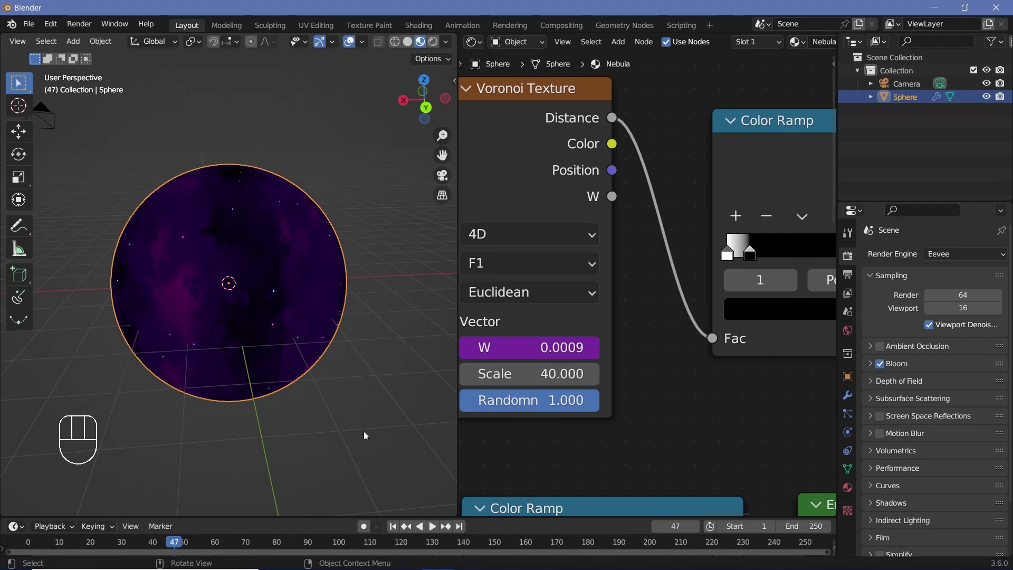
middle_click(246, 338)
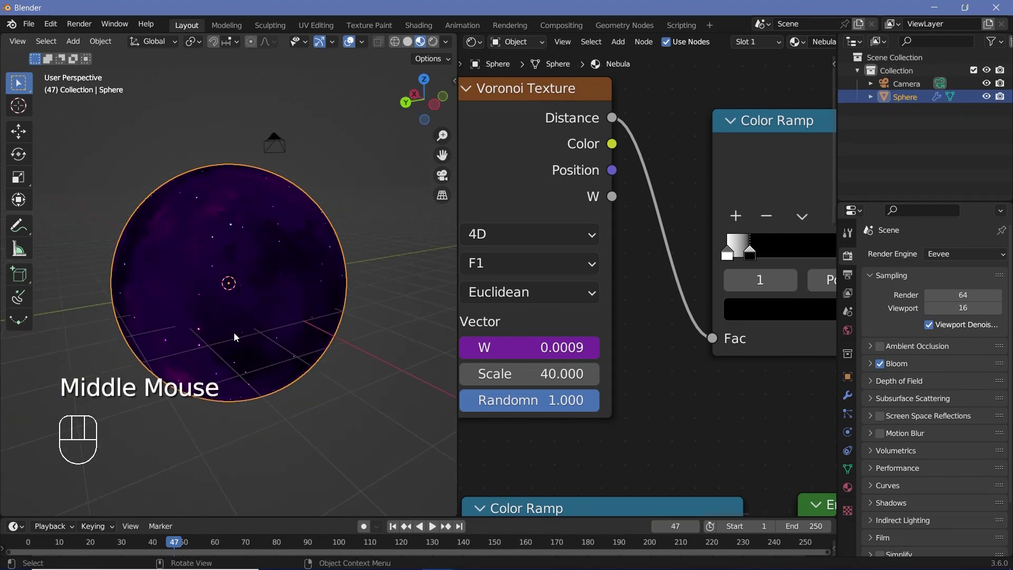
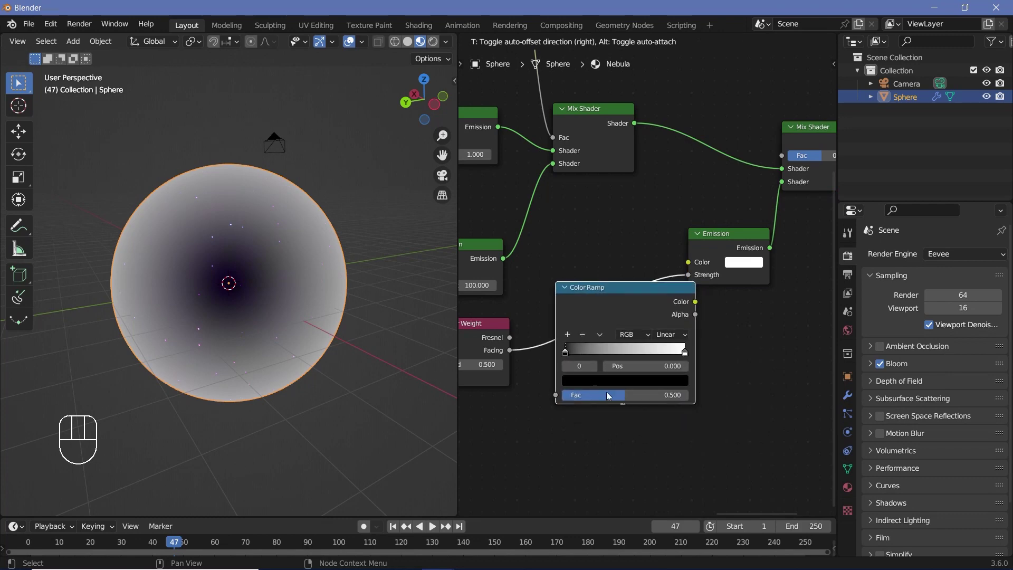
Reshape the glow ramp with Ease interpolation and give the glow Emission a dark purple colour
left_click_drag(676, 337, 571, 357)
left_click_drag(578, 355, 757, 377)
middle_click(672, 410)
scroll("up", 3)
left_click(744, 329)
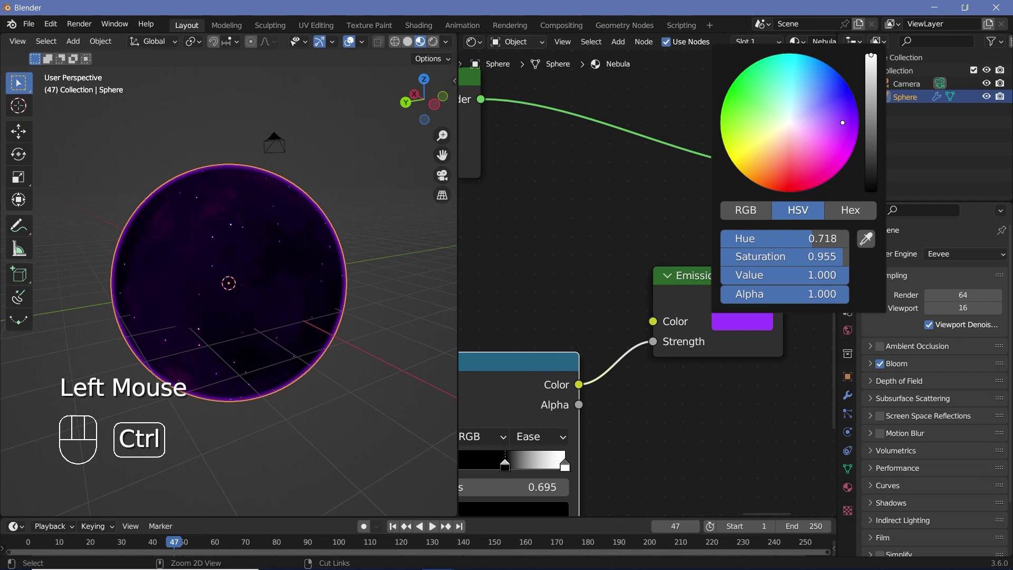
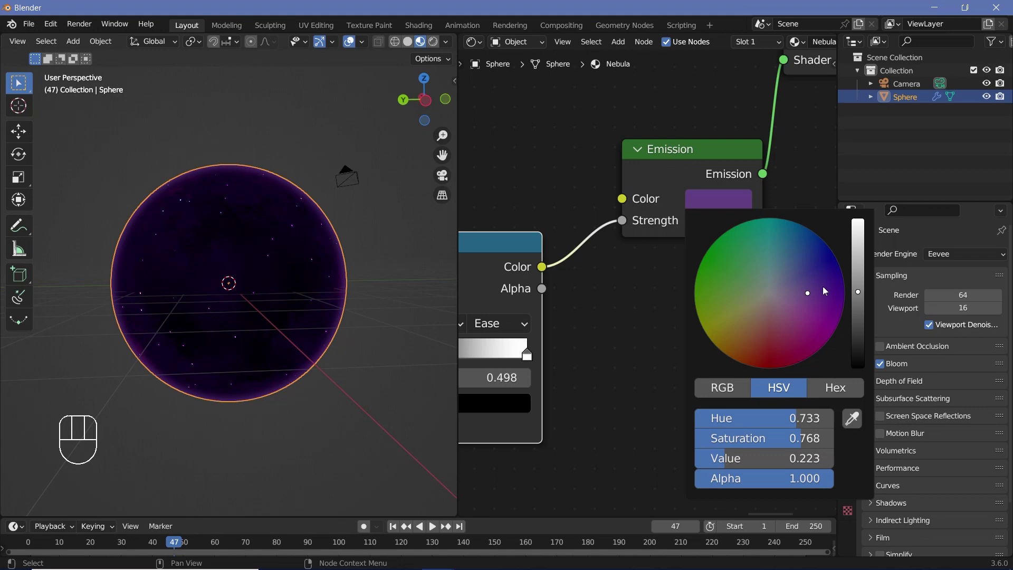
left_click_drag(279, 293, 311, 305)
Orbit the model to inspect the faint purple glow over the starry sphere
scroll("up", 3)
left_click_drag(312, 304, 264, 287)
scroll("down", 3)
scroll("down", 3)
left_click_drag(221, 302, 323, 307)
scroll("down", 3)
left_click_drag(291, 298, 300, 141)
scroll("down", 3)
left_click_drag(241, 274, 264, 258)
scroll("up", 3)
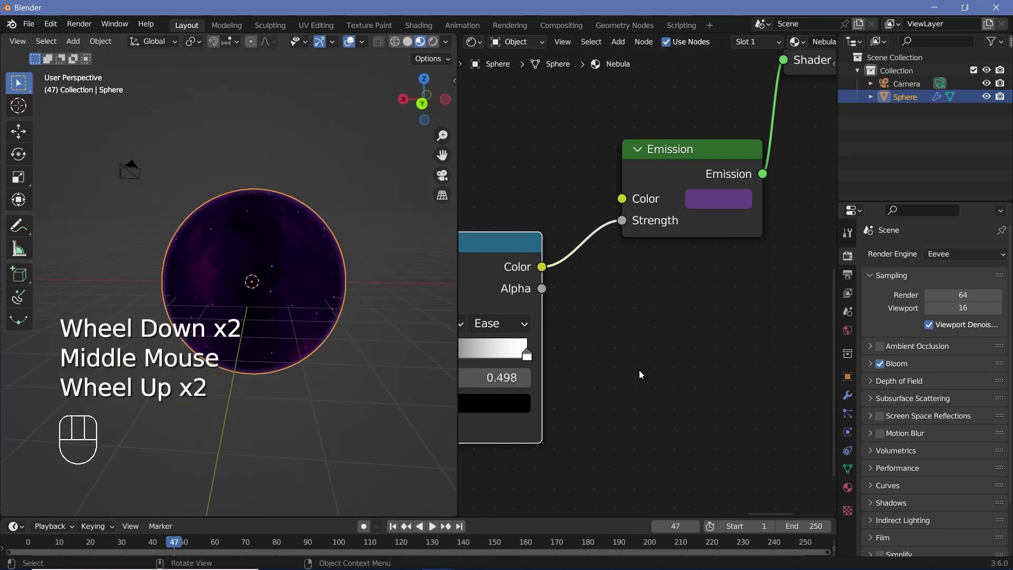
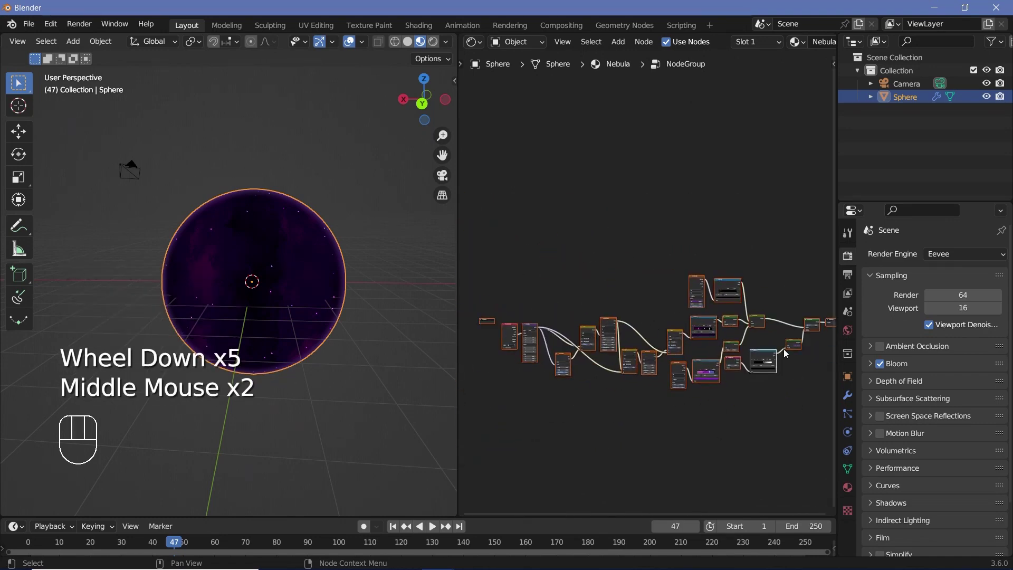
Rename the new node group to Nebula_Shader
middle_click(748, 326)
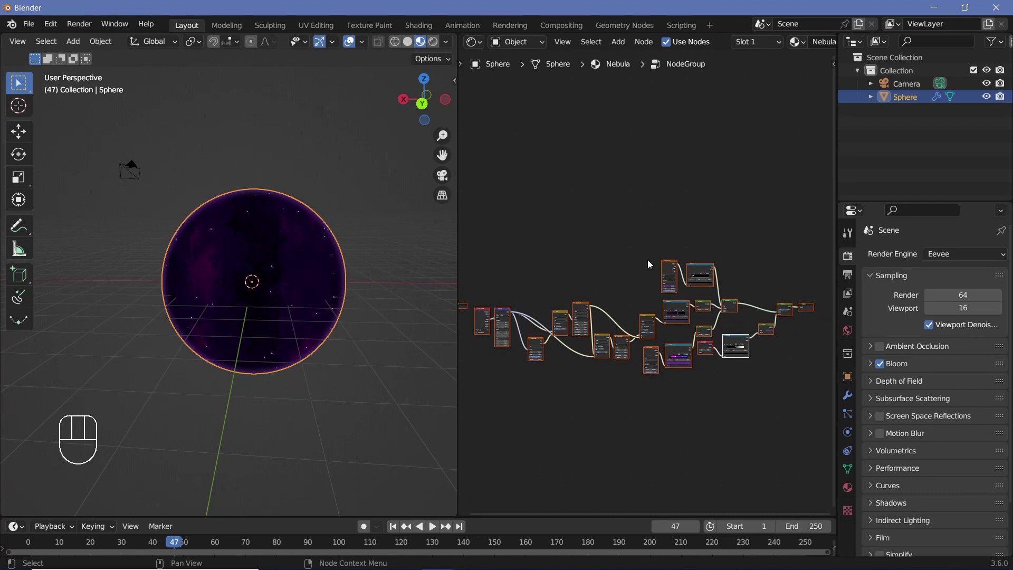
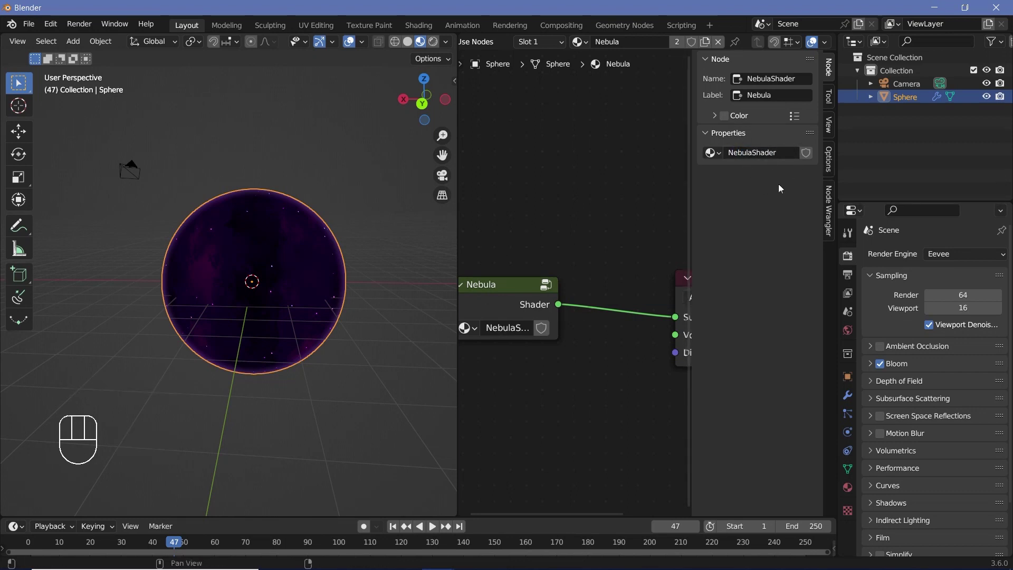
left_click_drag(770, 162, 560, 192)
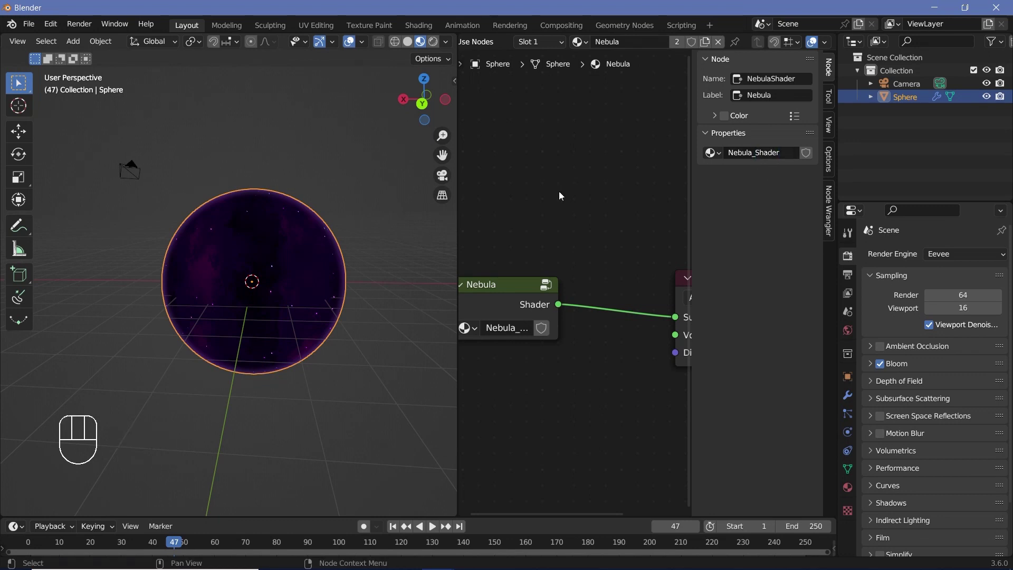
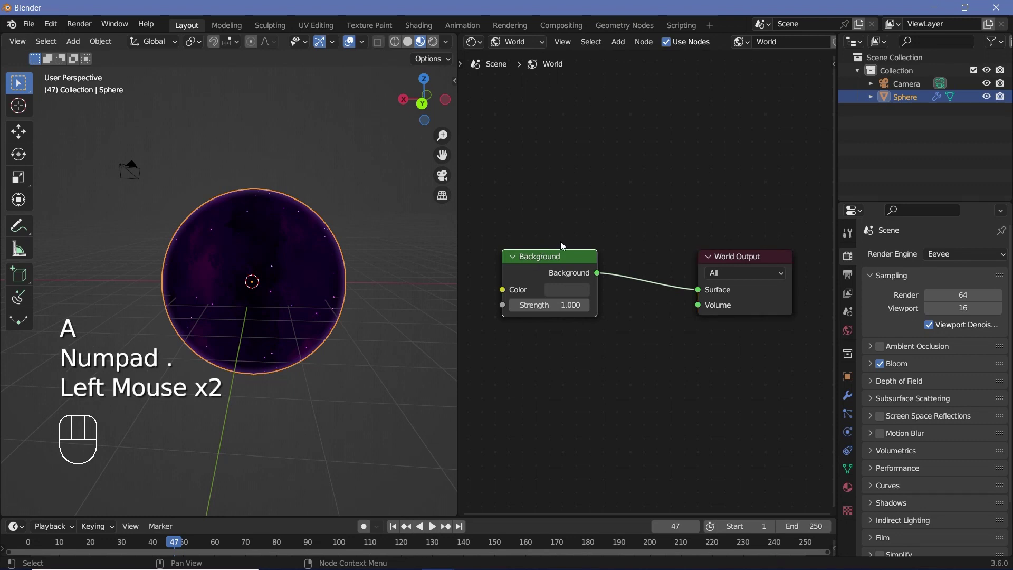
Replace the World Background node with the Nebula_Shader group wired to the World Output Surface
key("x")
middle_click(664, 251)
key("shift+a")
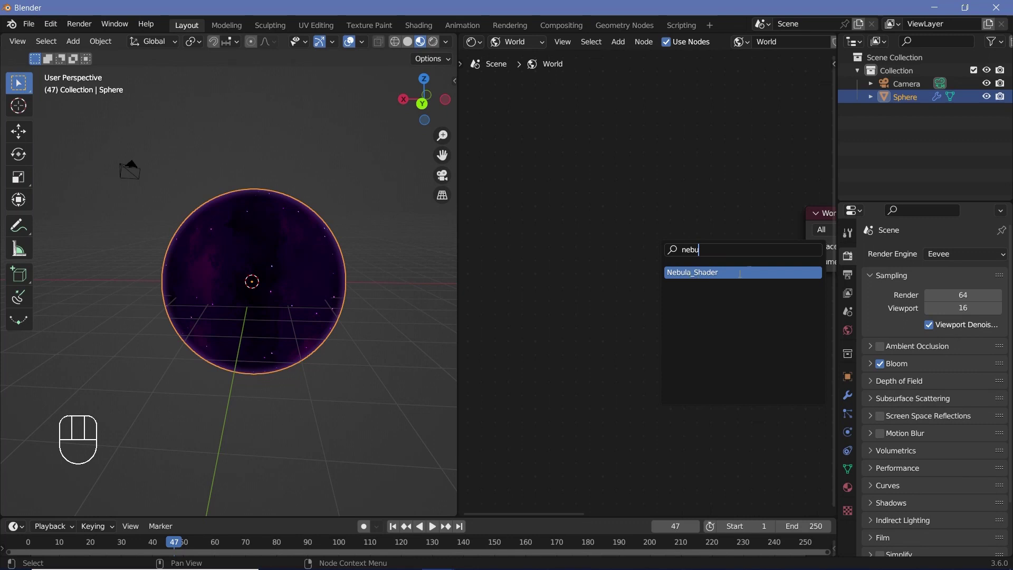
left_click_drag(703, 239, 750, 313)
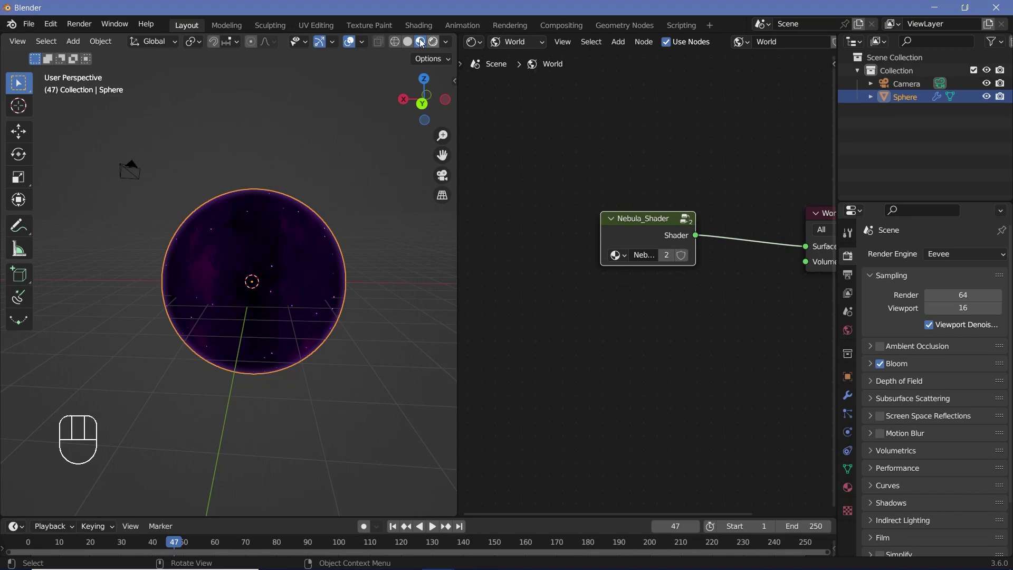
Switch the viewport to Rendered shading and look around the purple starry nebula sky
left_click(433, 44)
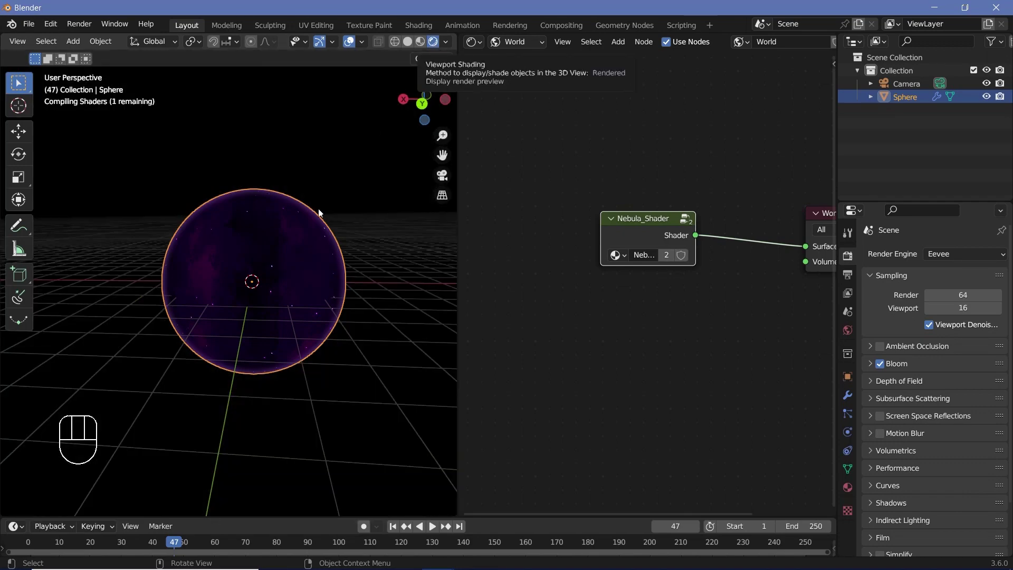
left_click_drag(324, 176, 202, 157)
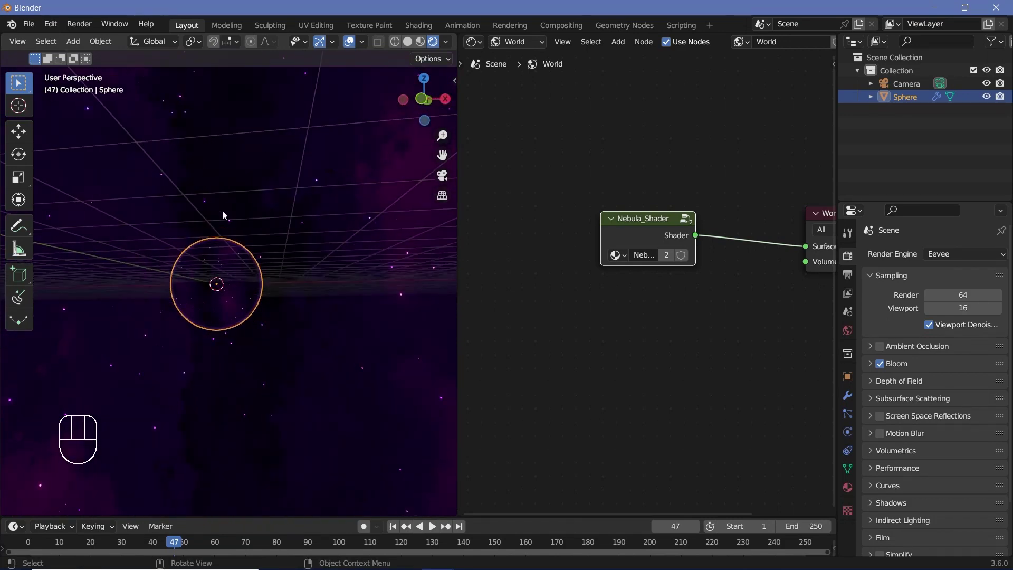
left_click_drag(245, 246, 282, 274)
left_click_drag(255, 271, 503, 334)
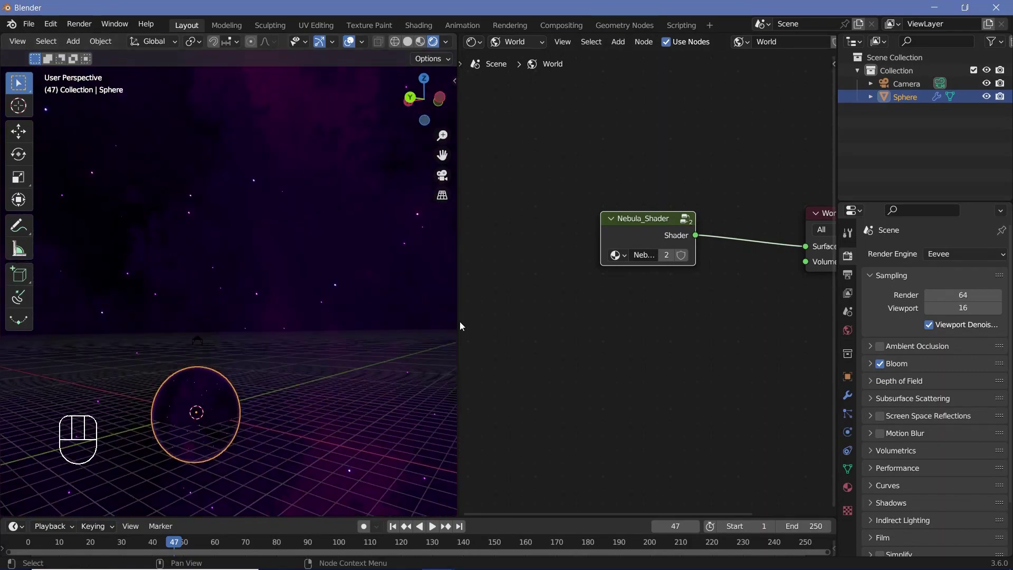